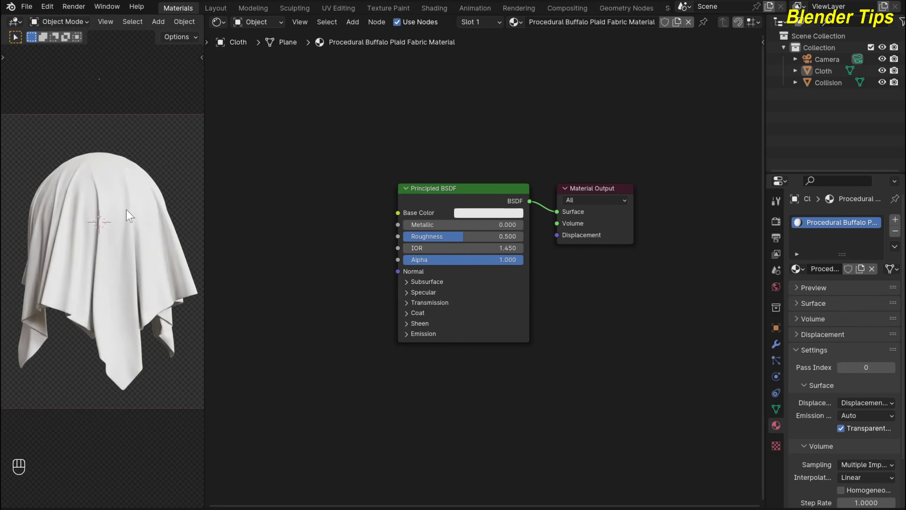
# - Select the cloth object, briefly check it in mesh edit mode, then deselect it
pyautogui.click(121, 287)
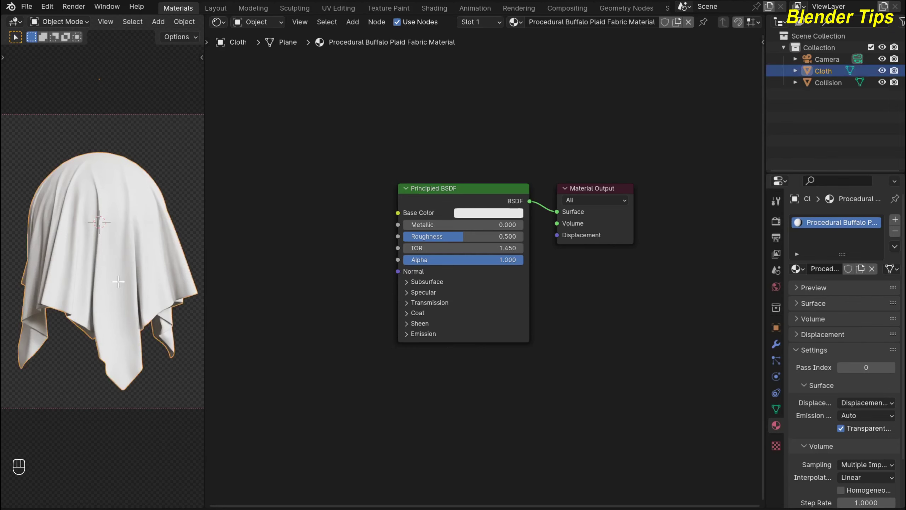
pyautogui.press('Tab')
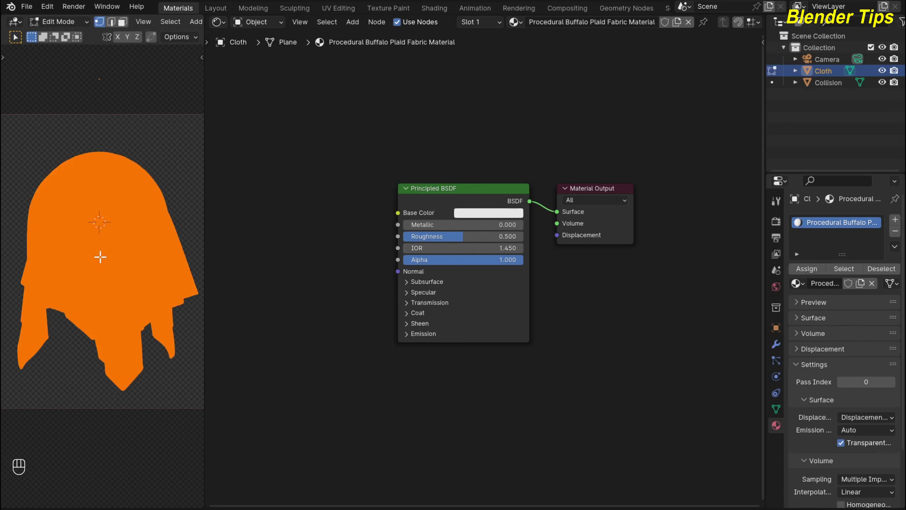
pyautogui.press('Tab')
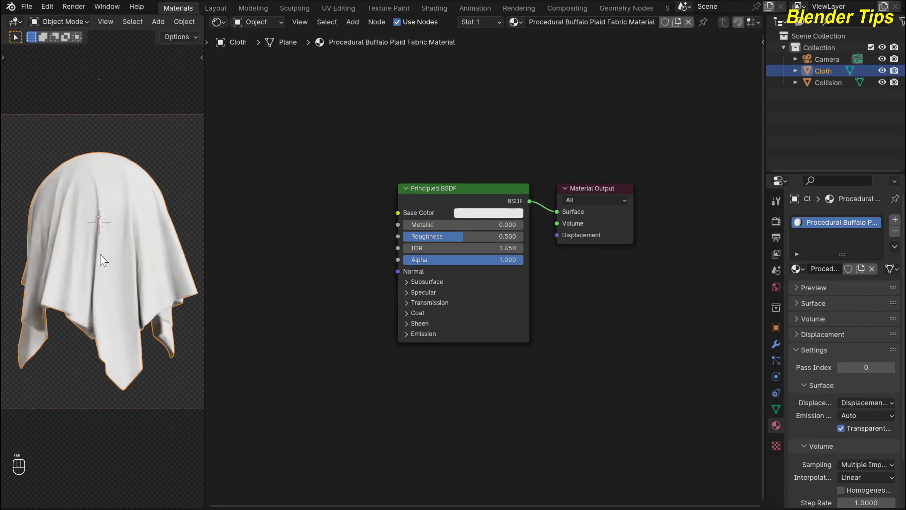
pyautogui.click(187, 131)
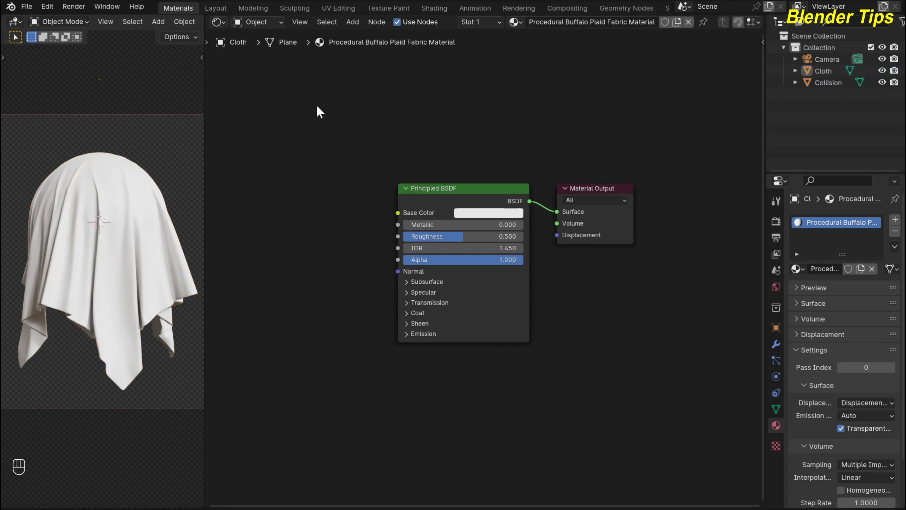
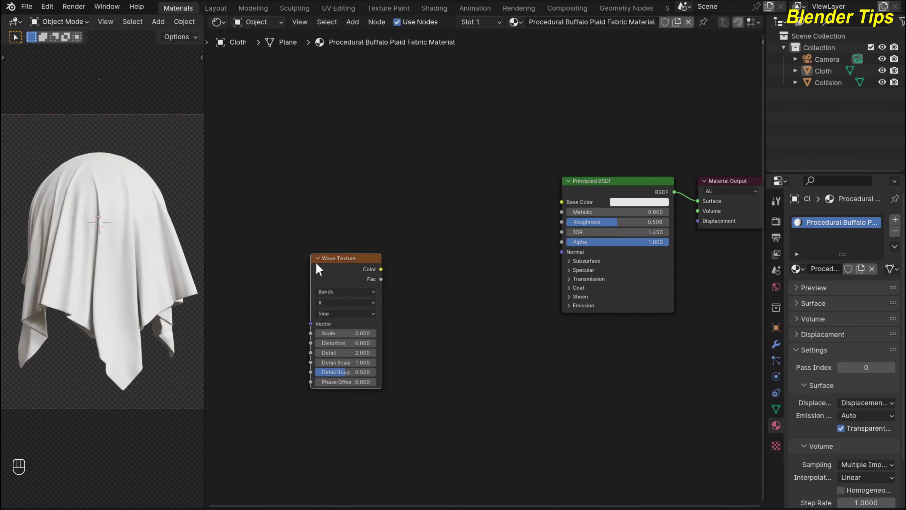
# - Add a Wave Texture fed by UV coordinates through a Mapping node
pyautogui.doubleClick(334, 279)
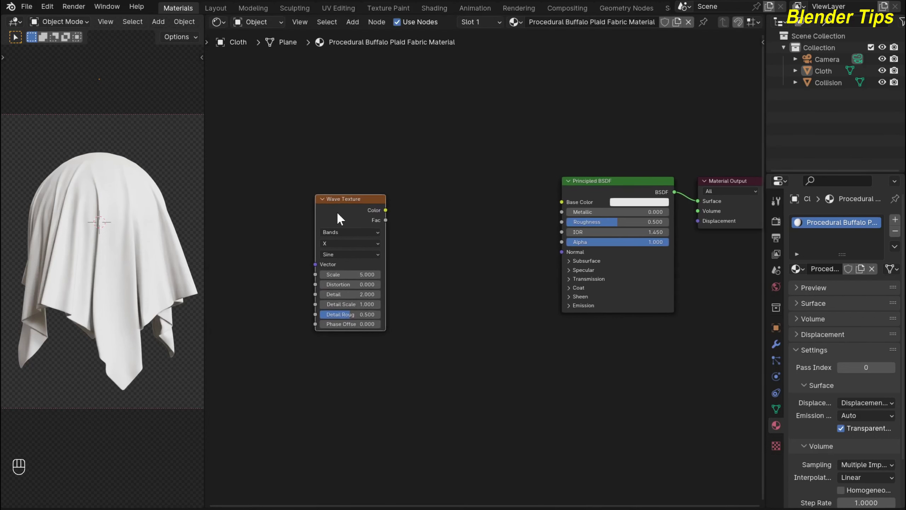
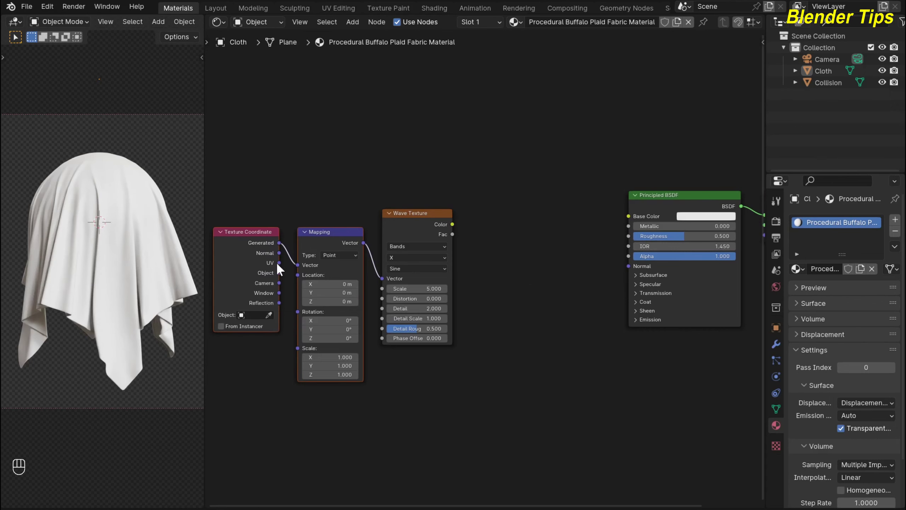
pyautogui.moveTo(283, 269); pyautogui.dragTo(305, 271)
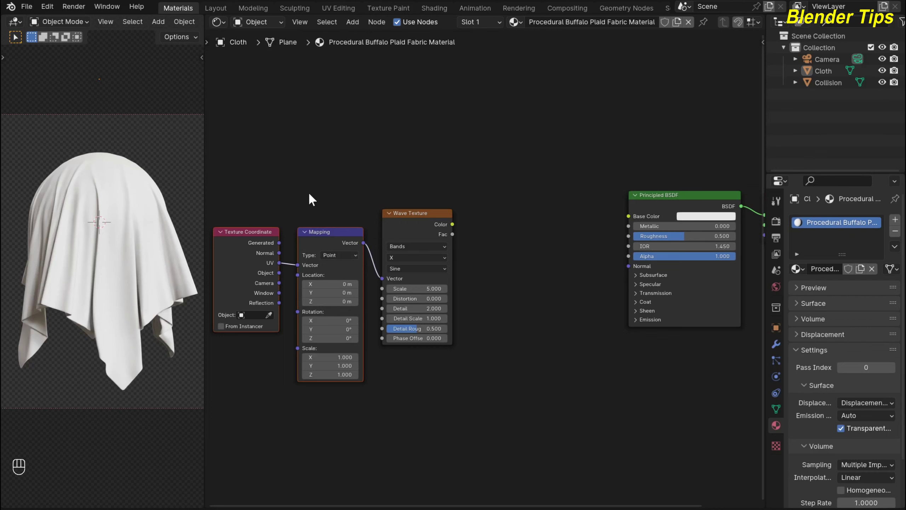
pyautogui.moveTo(57, 12); pyautogui.dragTo(75, 170)
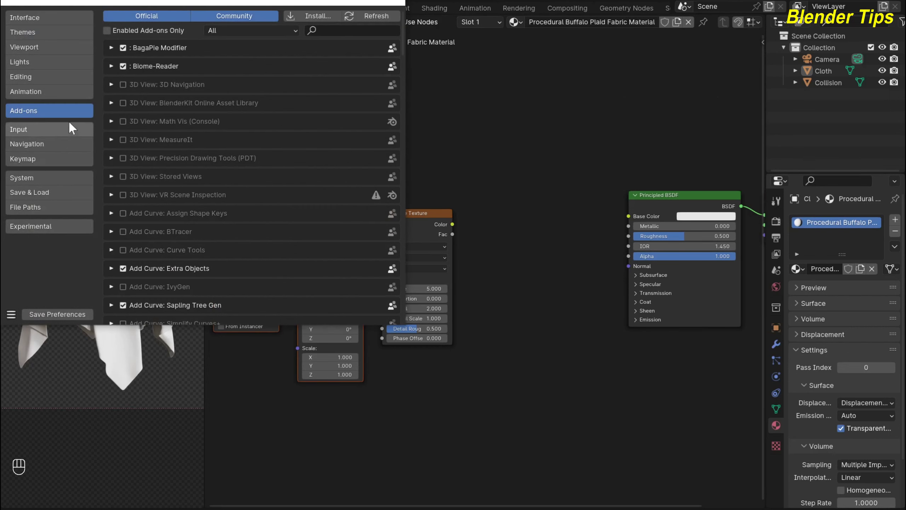
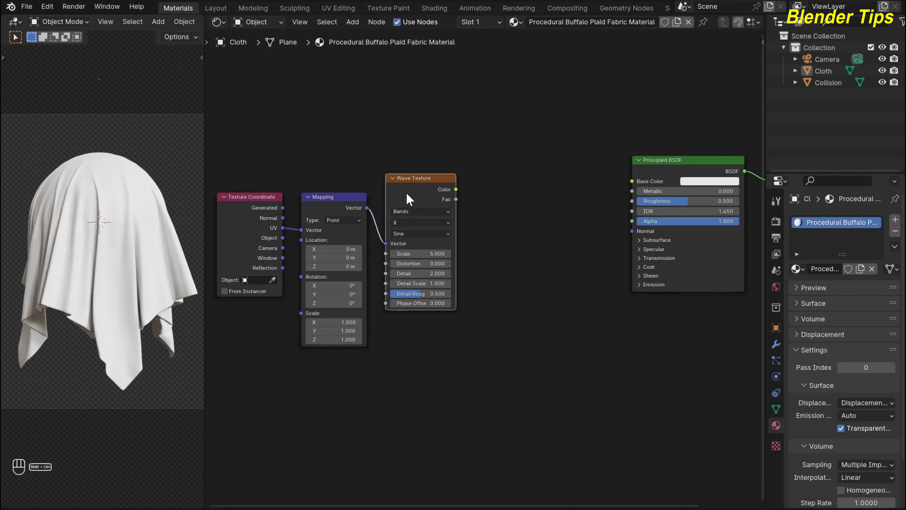
# - Drive Base Color with the Wave Texture colour at scale 3, detail 0 for black-and-white stripes
pyautogui.click(412, 199)
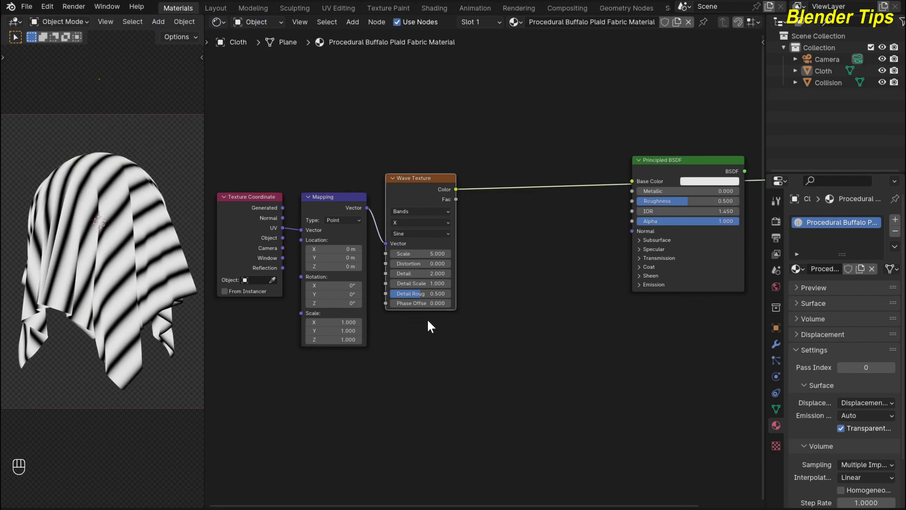
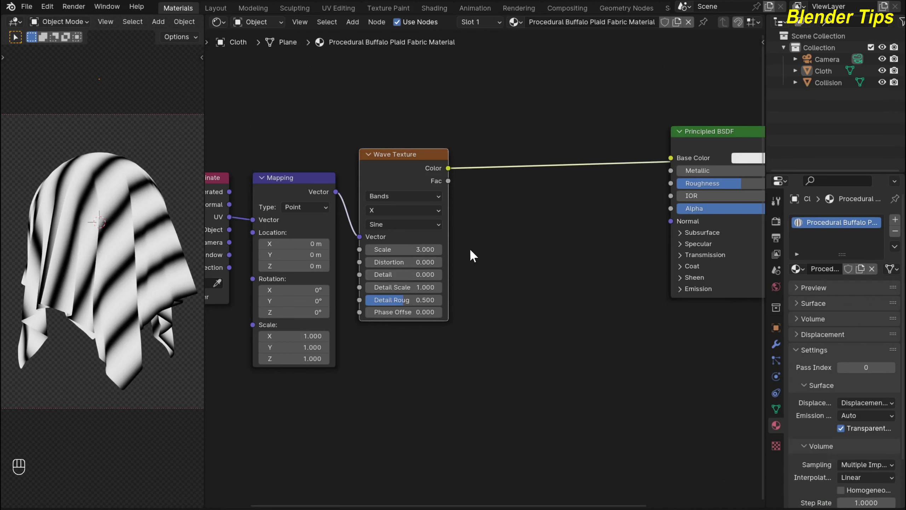
pyautogui.click(396, 179)
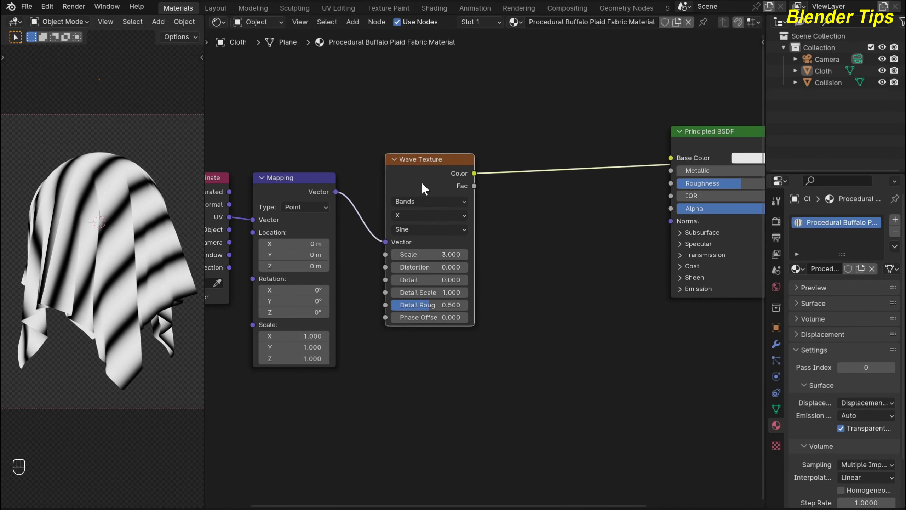
# - Duplicate the Wave Texture with Y bands and insert a Noise Texture before the X wave's vector
pyautogui.press('shift+d')
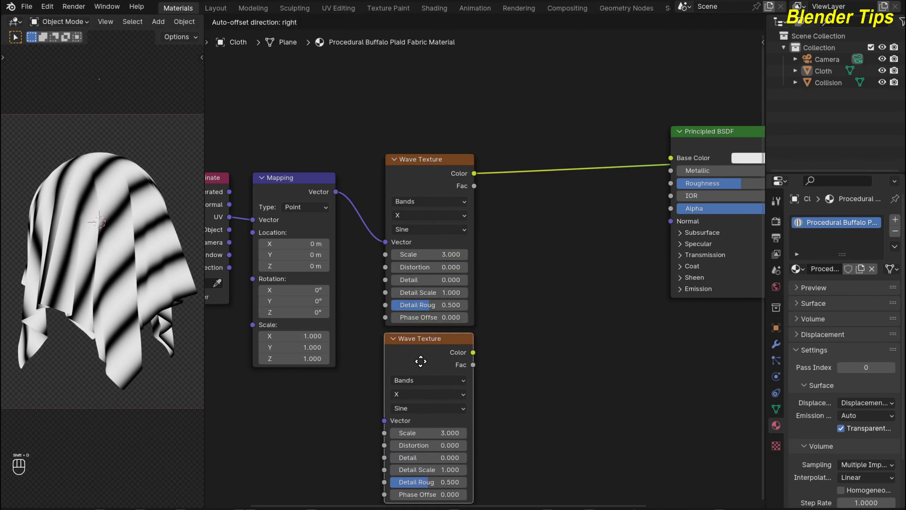
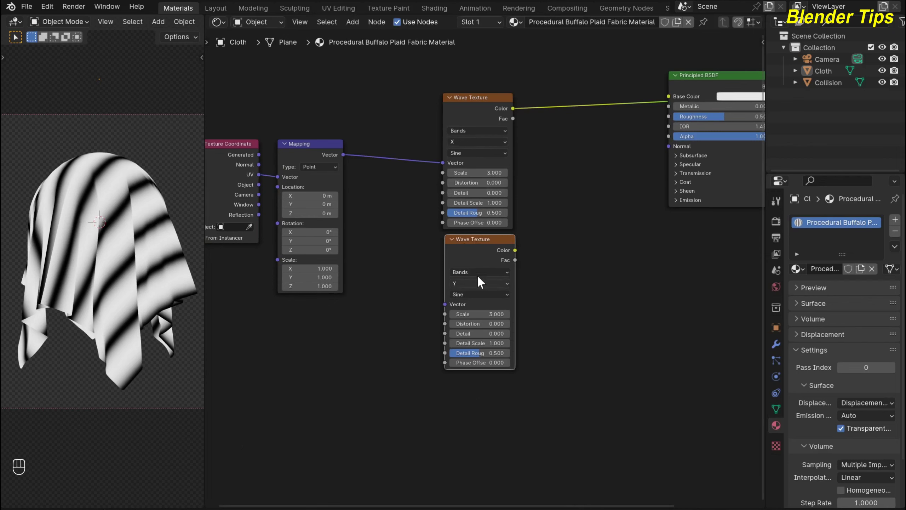
pyautogui.click(477, 259)
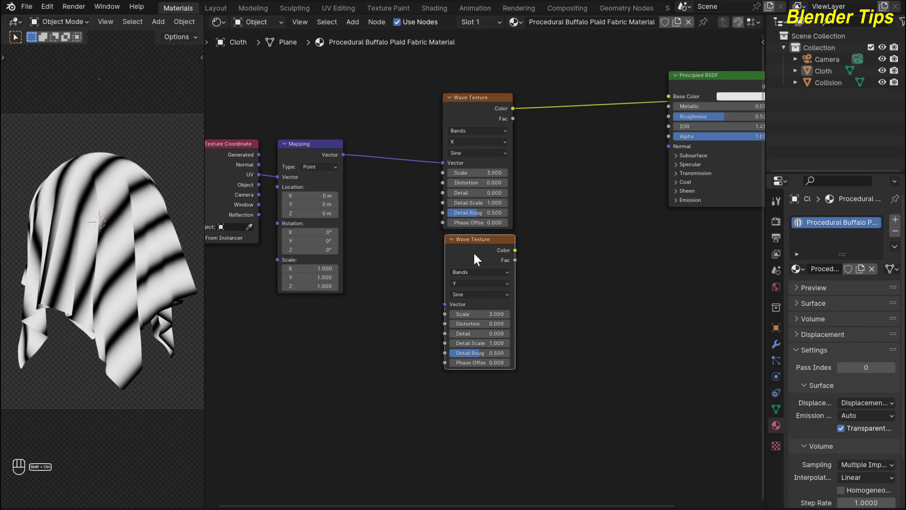
pyautogui.click(478, 259)
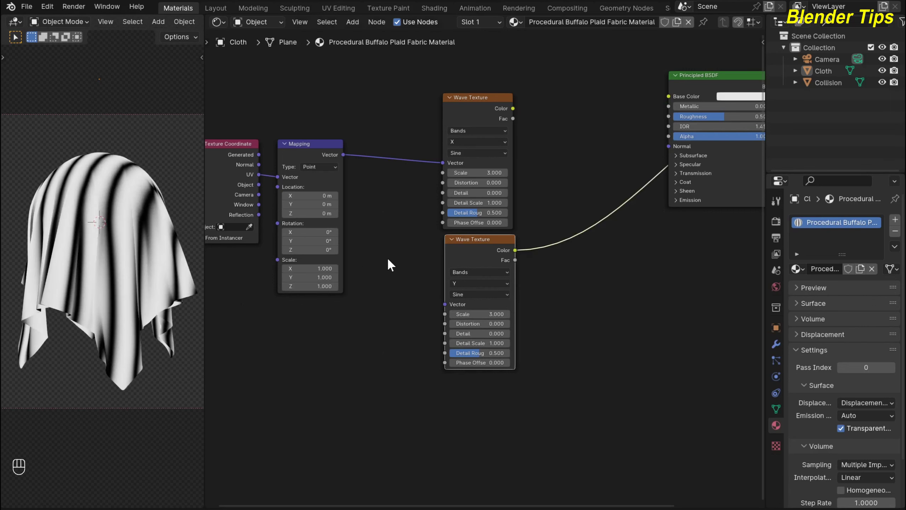
pyautogui.press('F6')
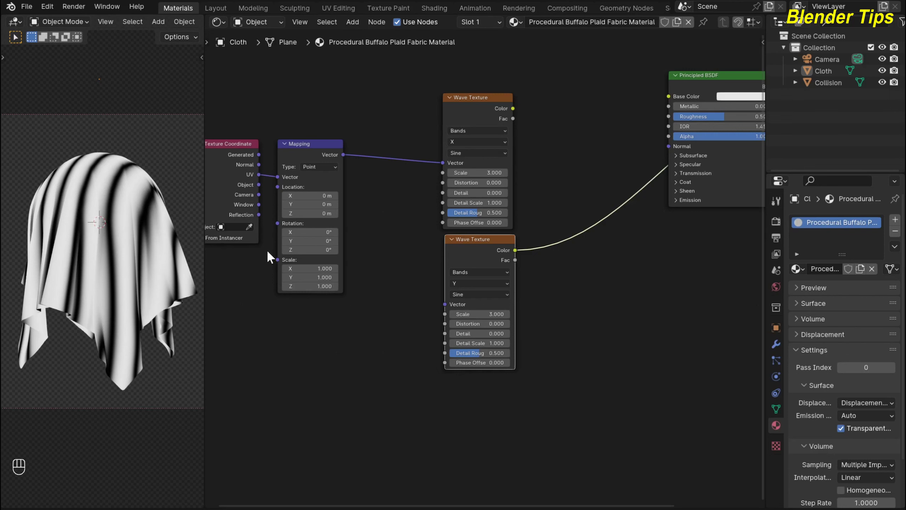
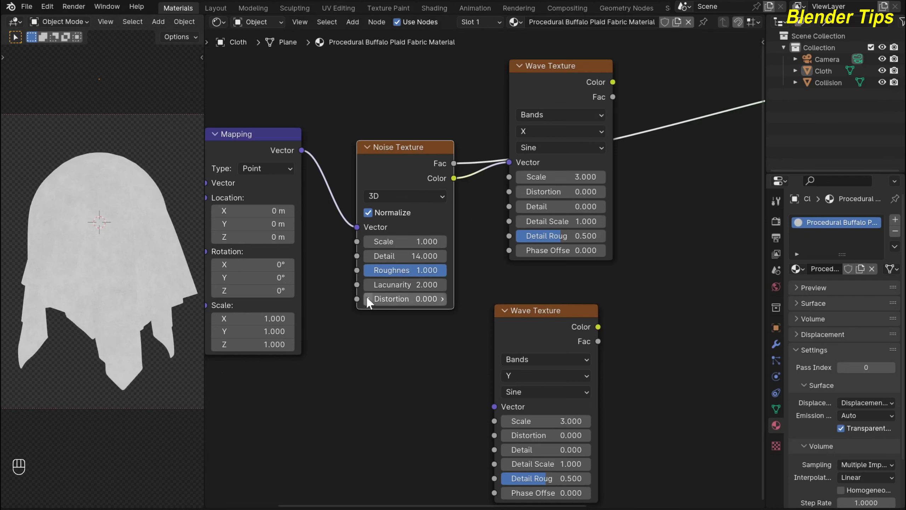
# - Give the Noise Texture scale 1, detail 14, roughness 1 and drop a Mix Color node on the wave vector link
pyautogui.click(394, 353)
pyautogui.doubleClick(381, 159)
pyautogui.click(515, 81)
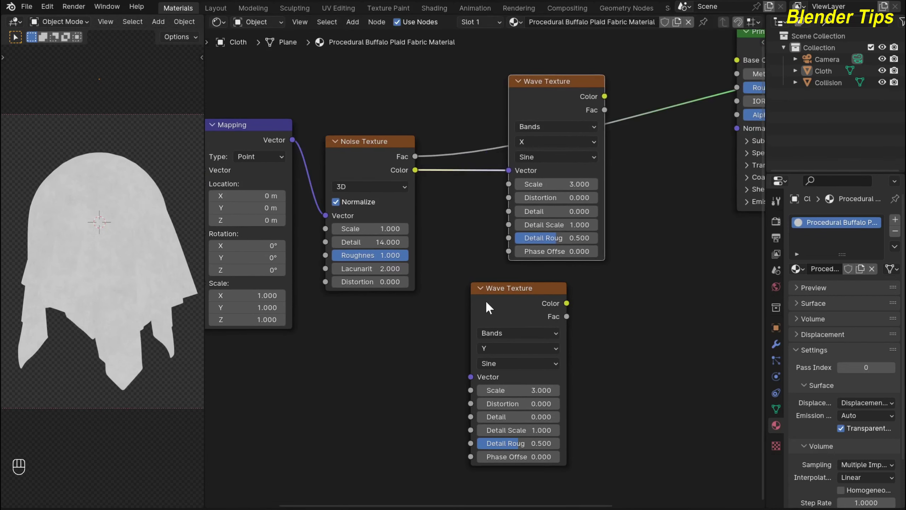
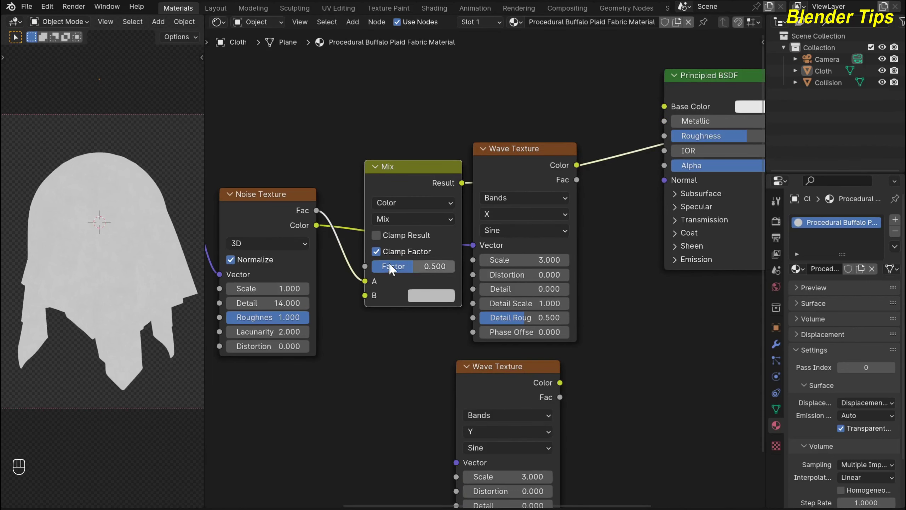
# - Set the Mix node to Linear Light and wire the Noise Texture colour into it
pyautogui.moveTo(401, 222); pyautogui.dragTo(412, 417)
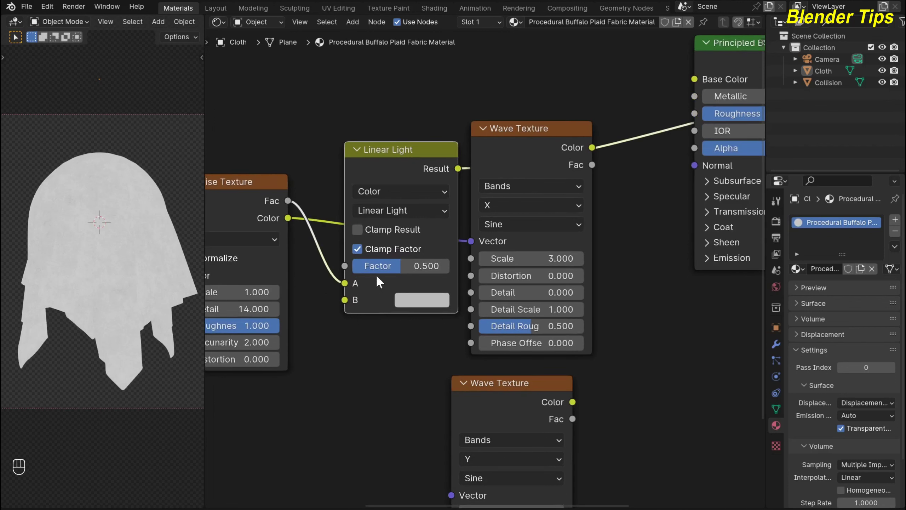
pyautogui.click(379, 175)
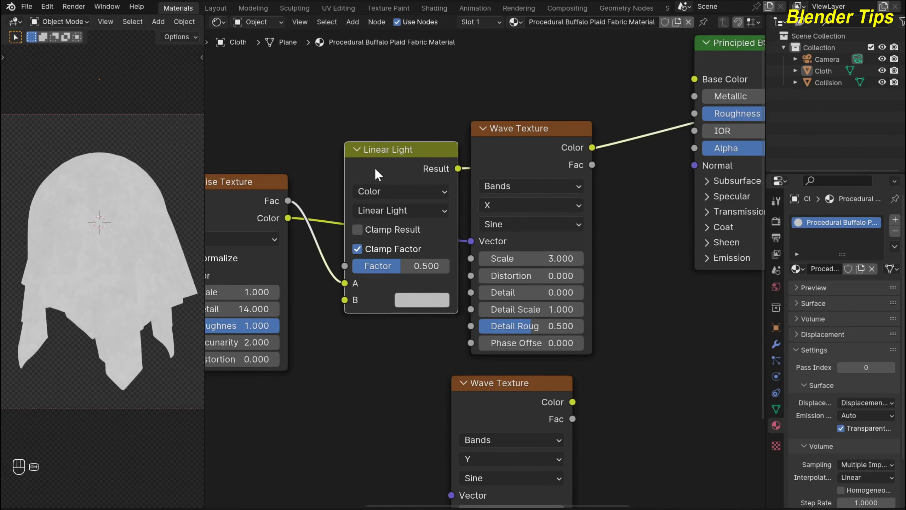
pyautogui.click(380, 175)
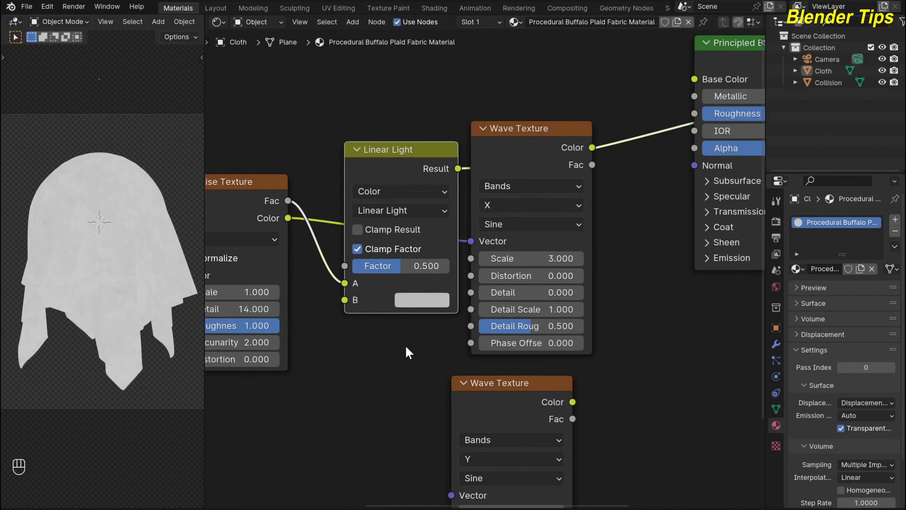
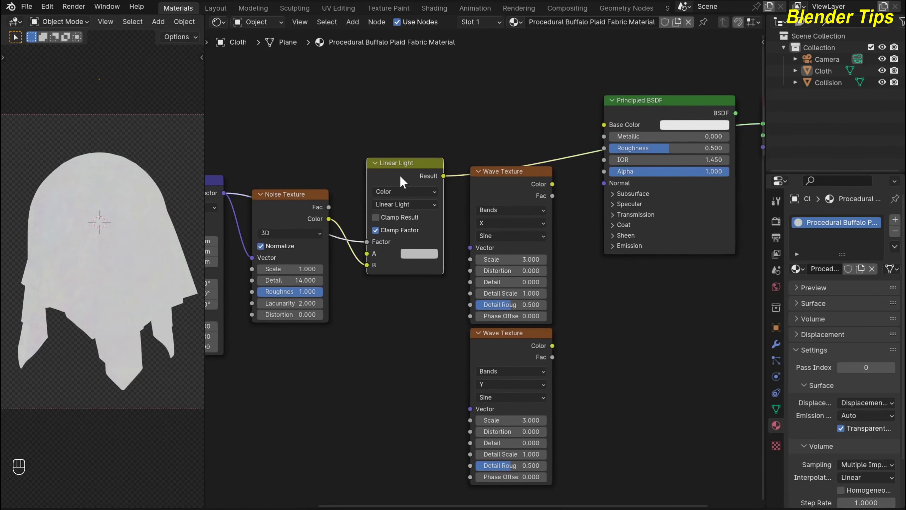
pyautogui.click(404, 181)
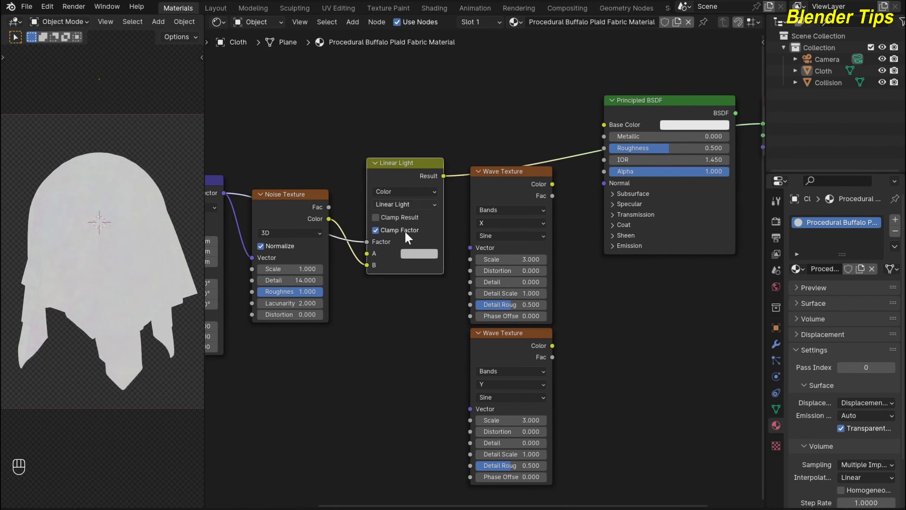
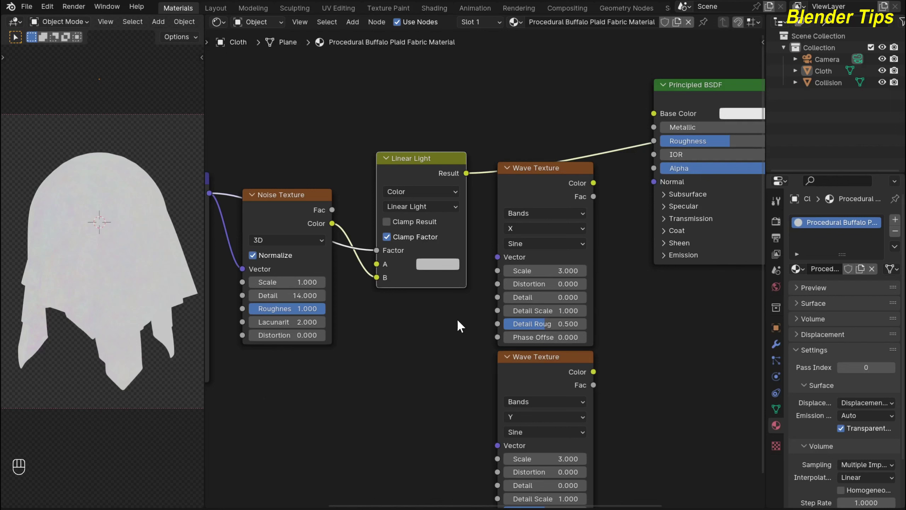
# - Feed noise into both A and B and drive the X Wave Texture vector with the Linear Light result
pyautogui.press('F6')
pyautogui.click(383, 257)
pyautogui.moveTo(374, 262); pyautogui.dragTo(377, 274)
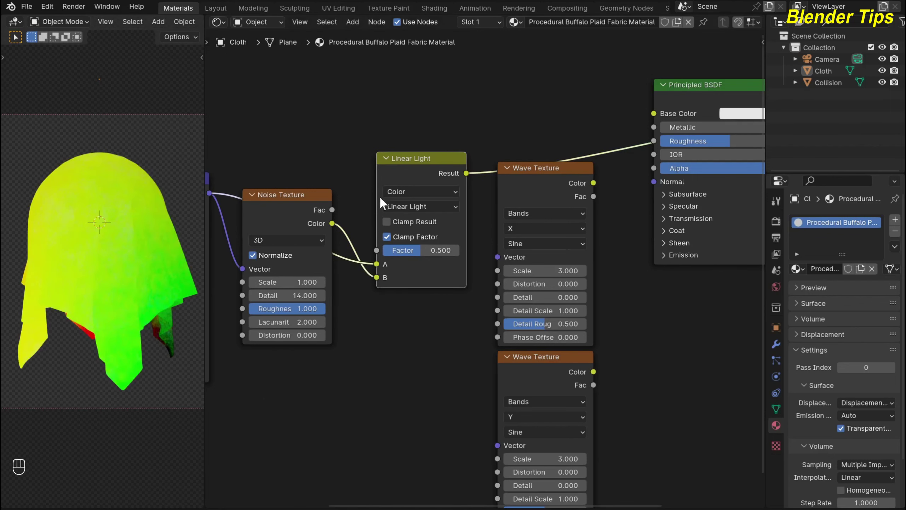
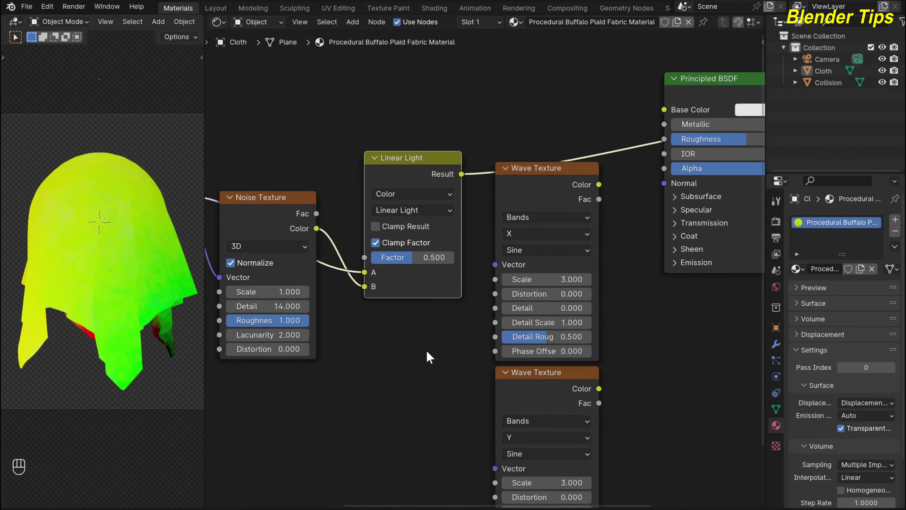
pyautogui.click(431, 353)
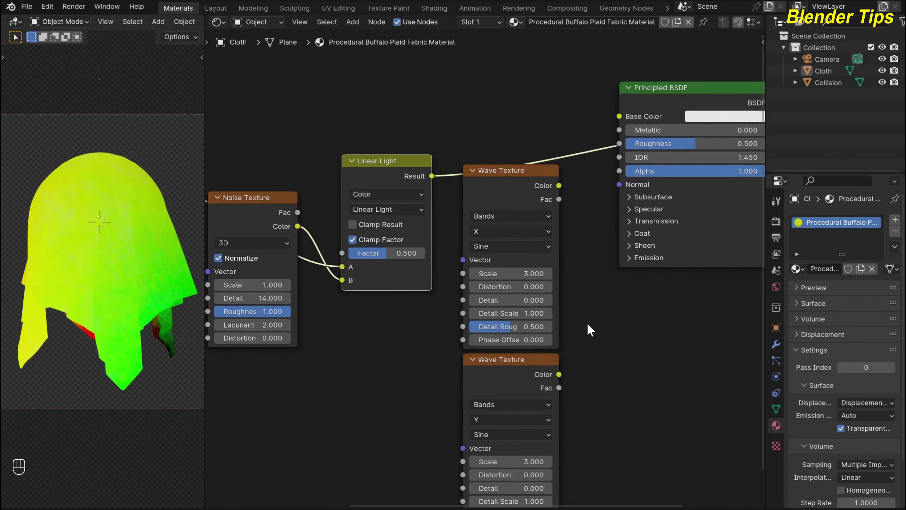
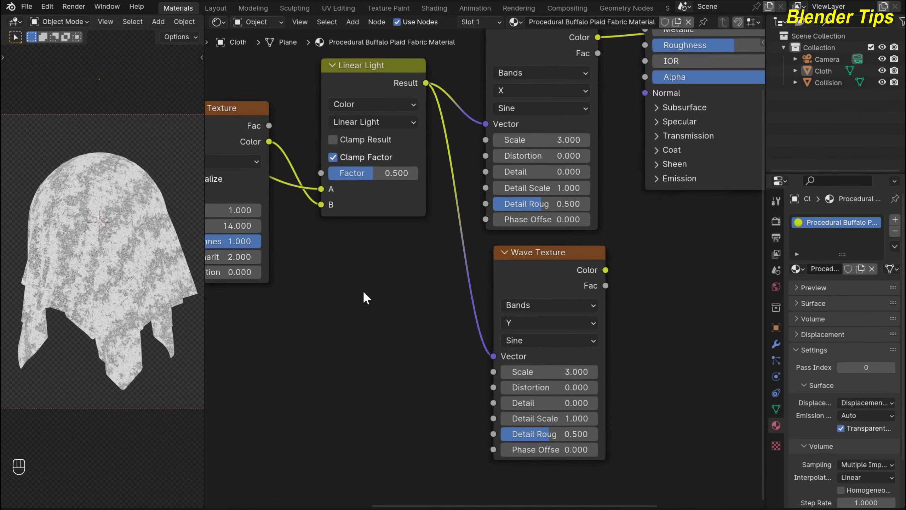
# - Drive the Y wave's vector with Linear Light too and lower its Factor to 0.010
pyautogui.click(366, 278)
pyautogui.moveTo(350, 210); pyautogui.dragTo(331, 205)
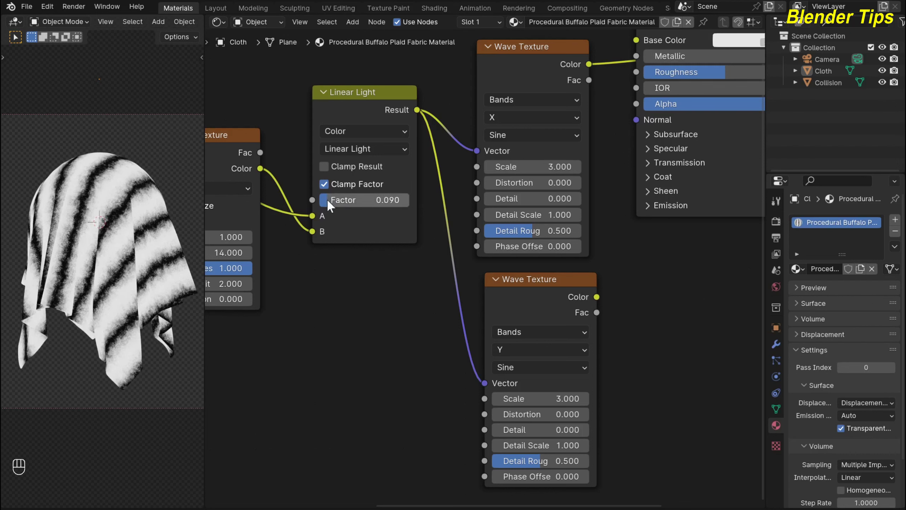
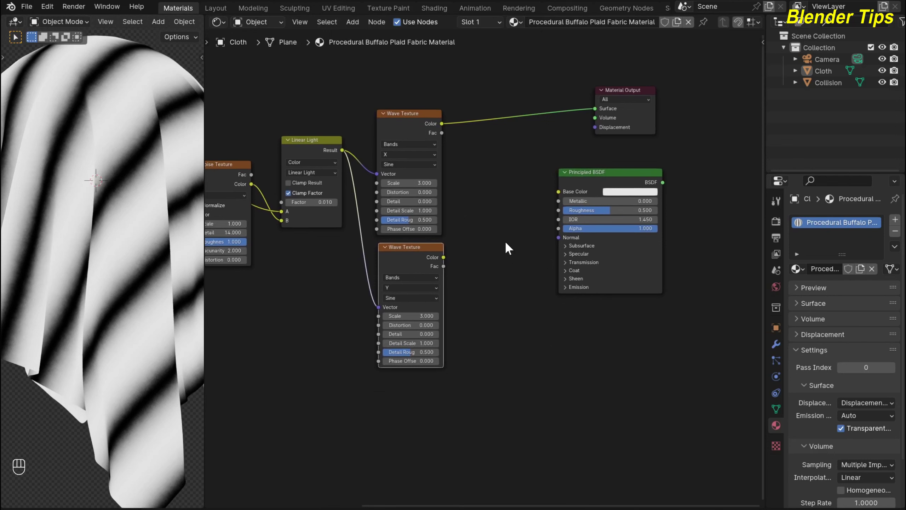
# - Run each Wave Texture through a Greater Than math node and mix them into a check pattern
pyautogui.press('shift+a')
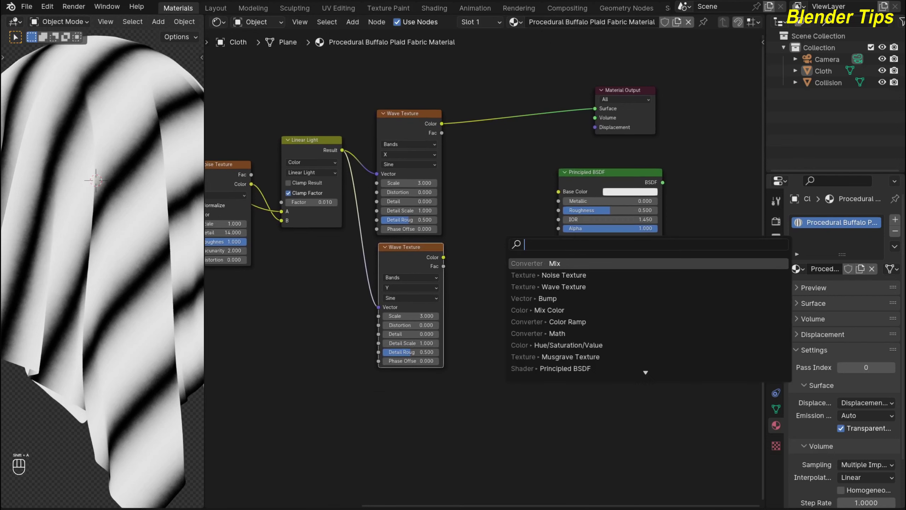
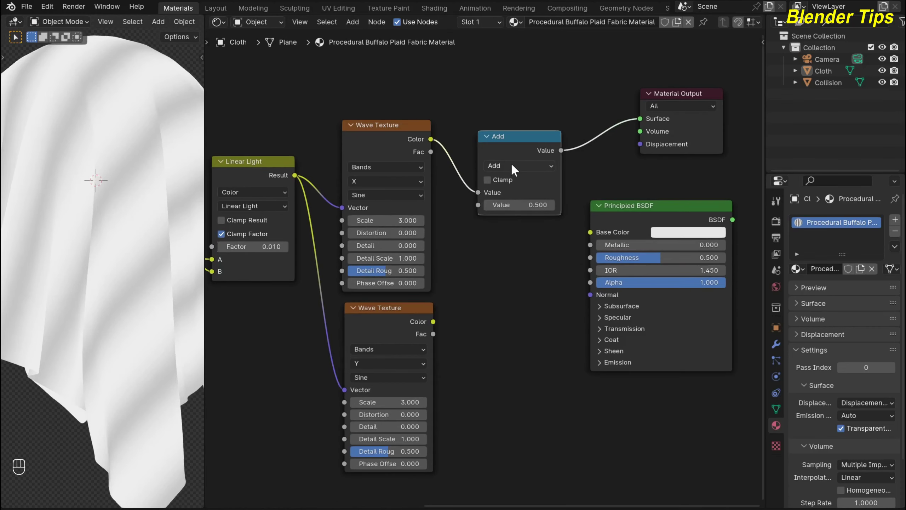
pyautogui.moveTo(517, 169); pyautogui.dragTo(234, 234)
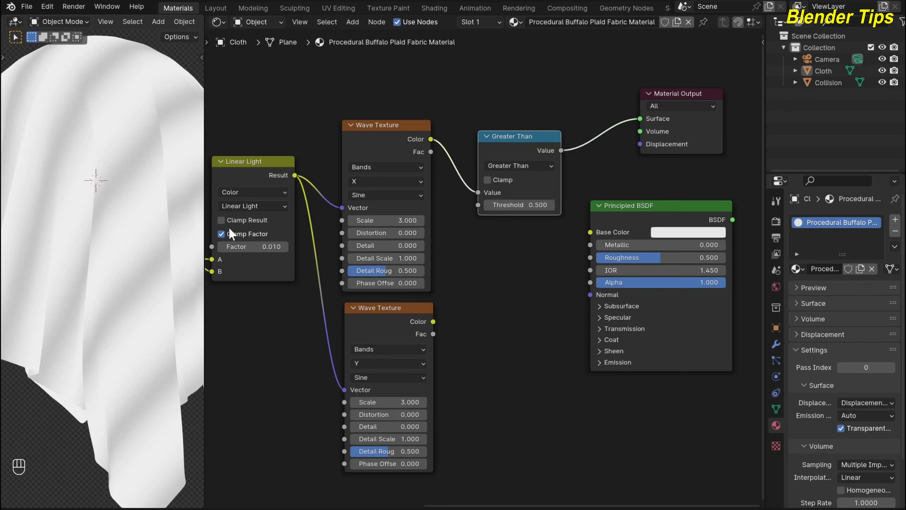
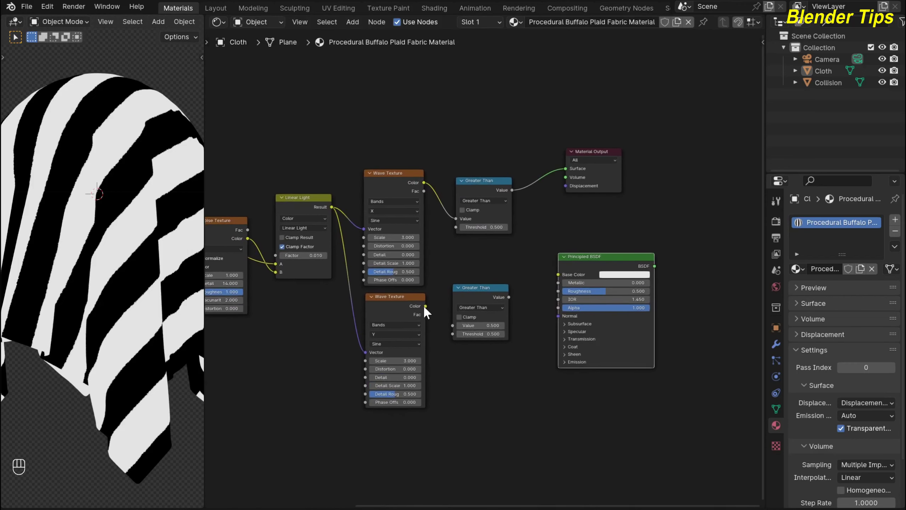
pyautogui.moveTo(429, 309); pyautogui.dragTo(453, 331)
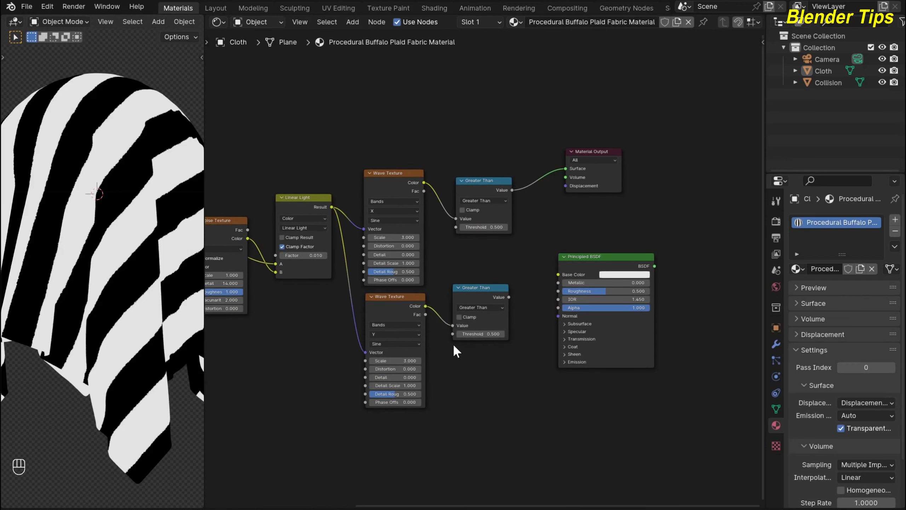
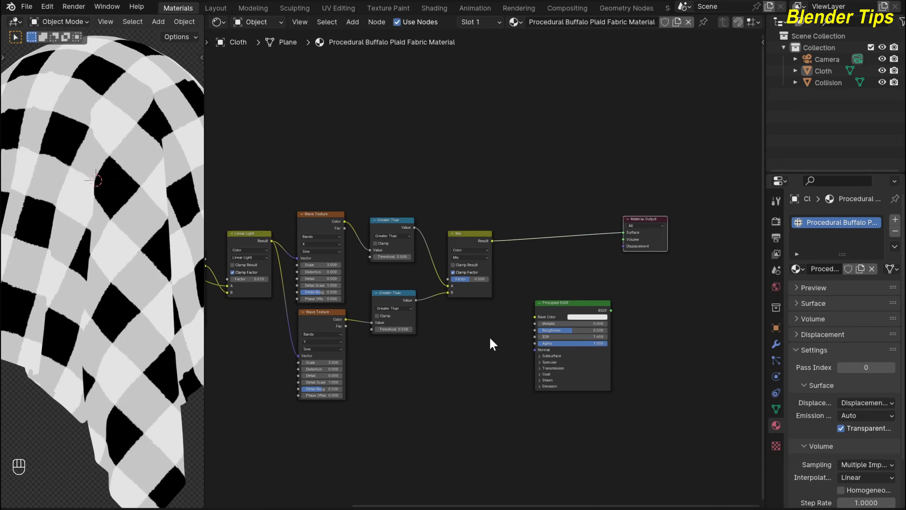
# - Add a Color Ramp after the Mix with its white stop moved to about 0.423
pyautogui.click(479, 338)
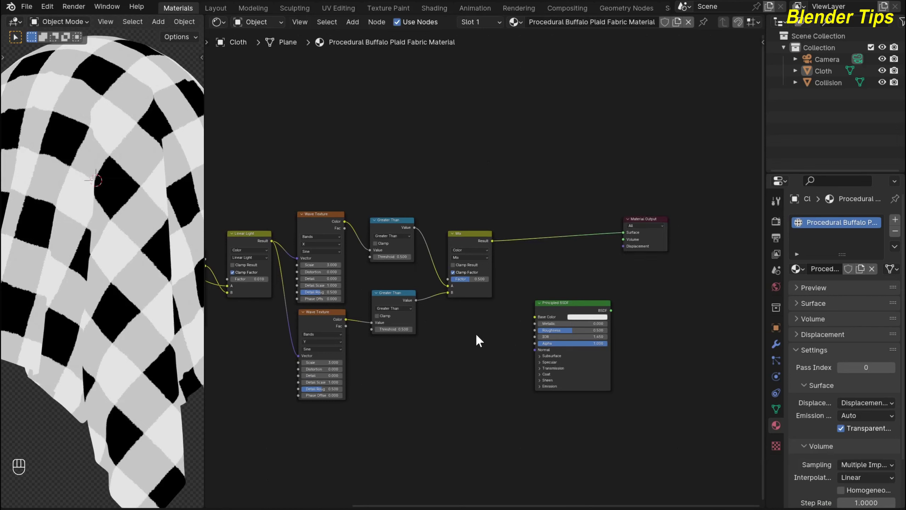
pyautogui.press('shift+a')
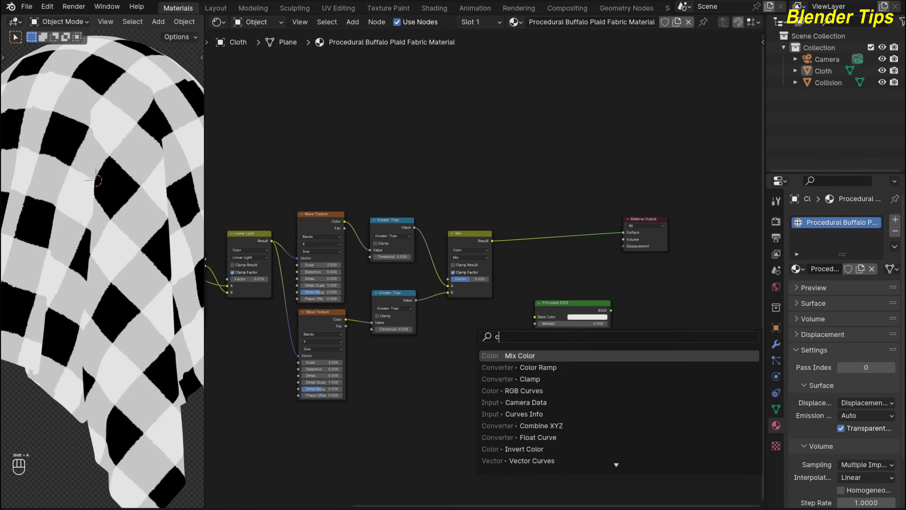
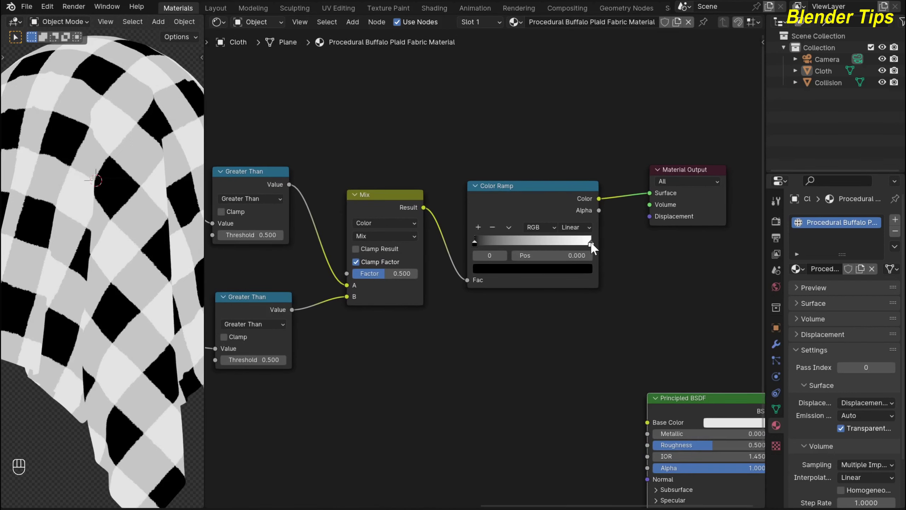
pyautogui.moveTo(594, 247); pyautogui.dragTo(525, 245)
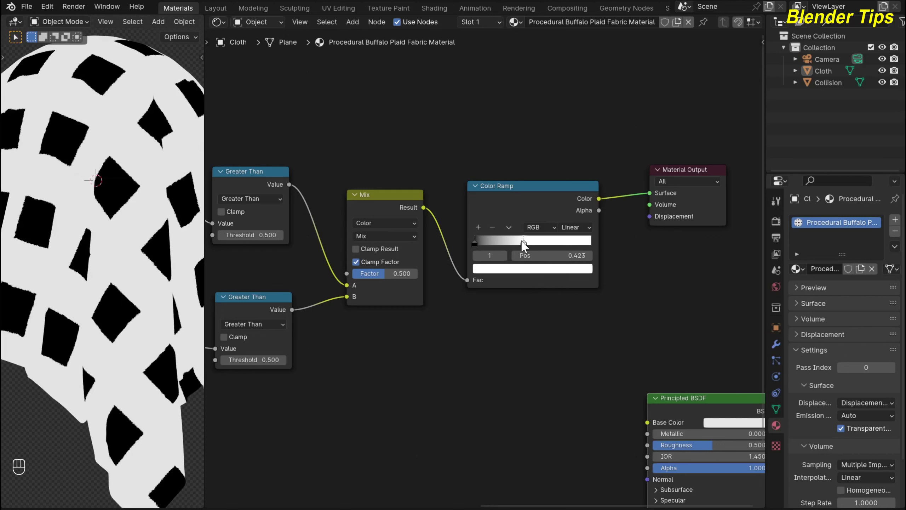
pyautogui.click(520, 403)
pyautogui.click(460, 252)
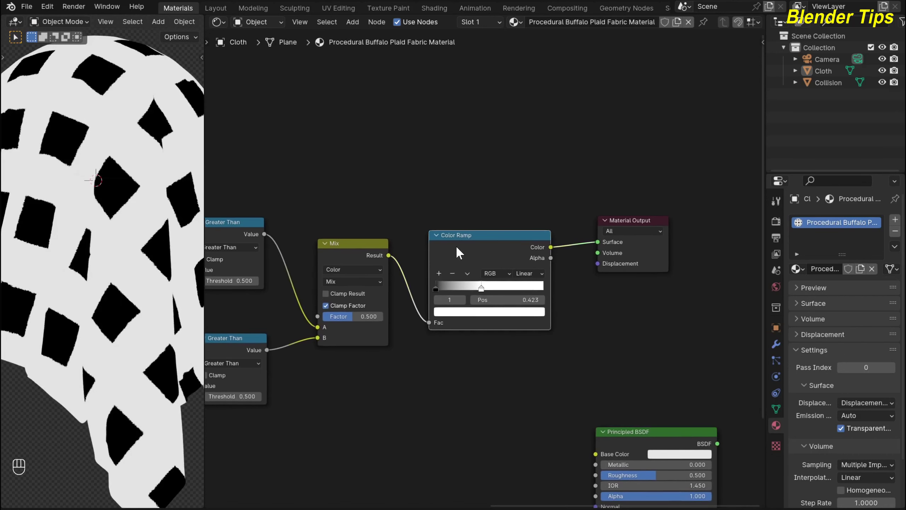
# - Duplicate the Color Ramp, feed it the Mix result and slide its white stop to 1.0
pyautogui.press('shift+d')
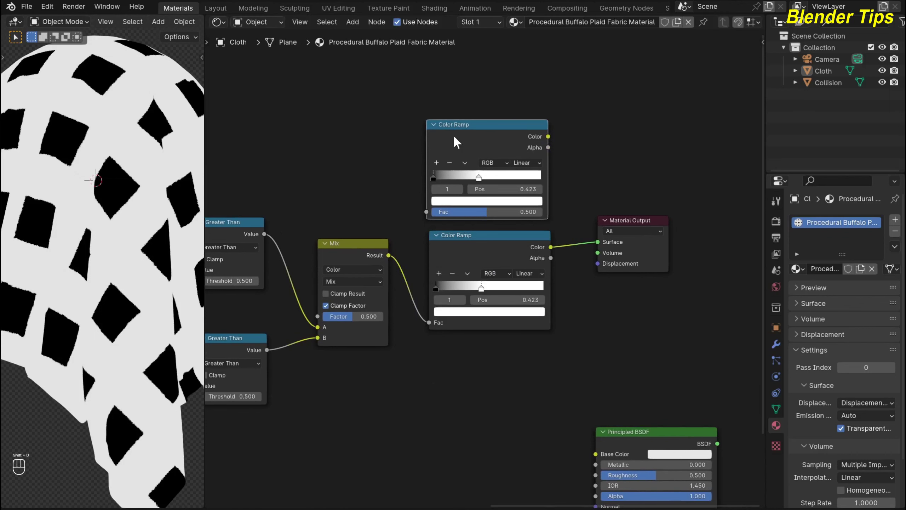
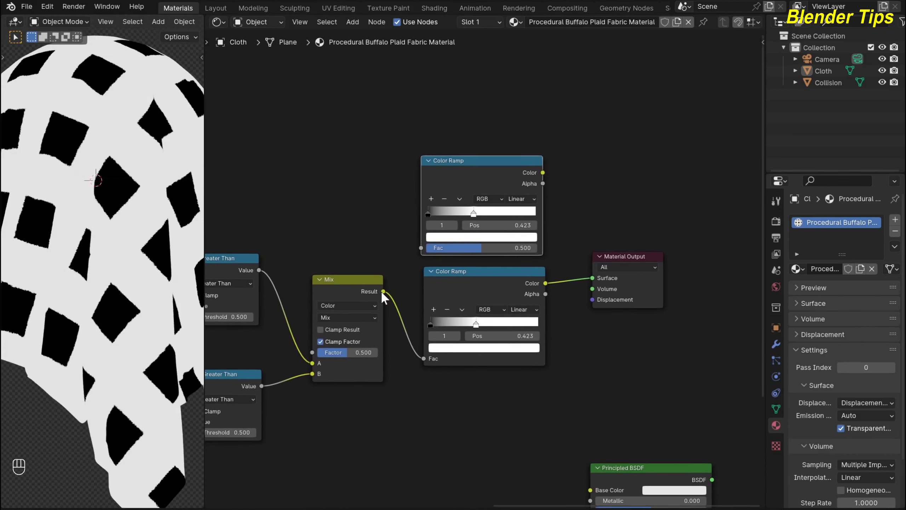
pyautogui.click(386, 298)
pyautogui.moveTo(393, 295); pyautogui.dragTo(428, 252)
pyautogui.click(453, 182)
pyautogui.click(454, 182)
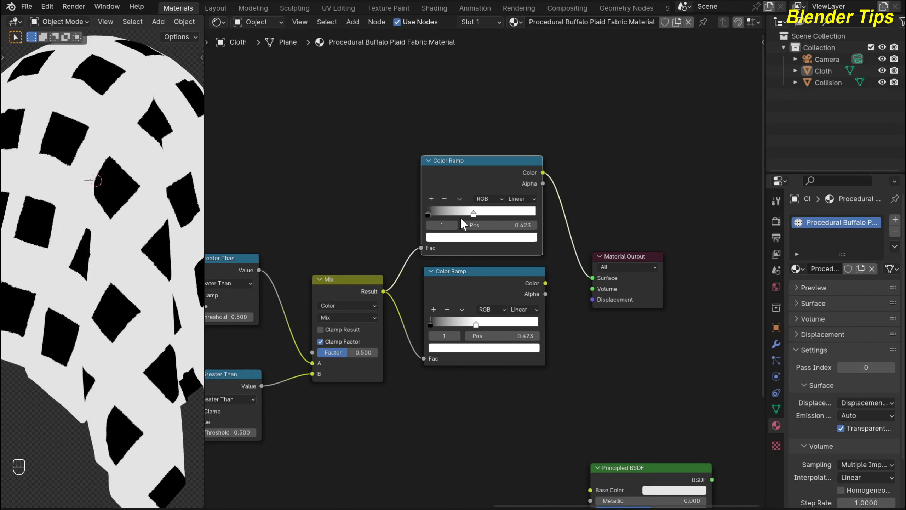
pyautogui.moveTo(477, 220); pyautogui.dragTo(541, 216)
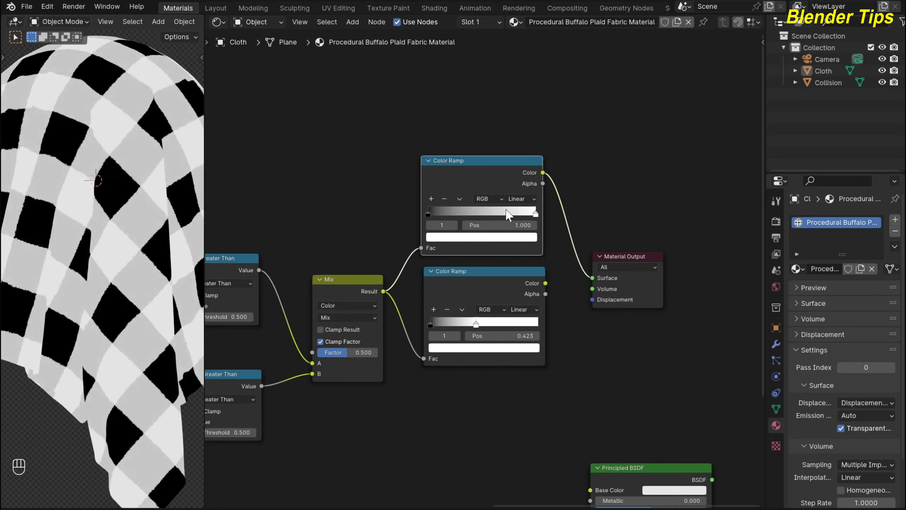
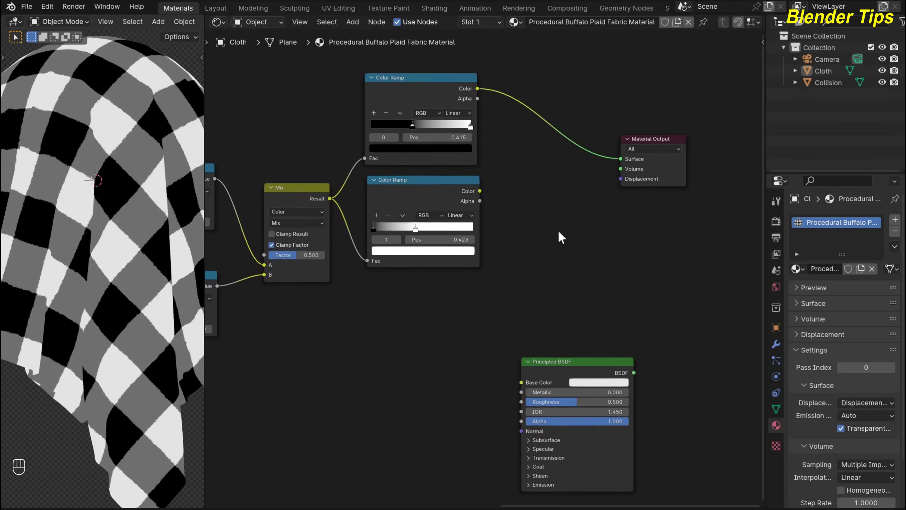
# - Add a colour Mix node whose Factor is driven by the lower Color Ramp
pyautogui.press('shift+a')
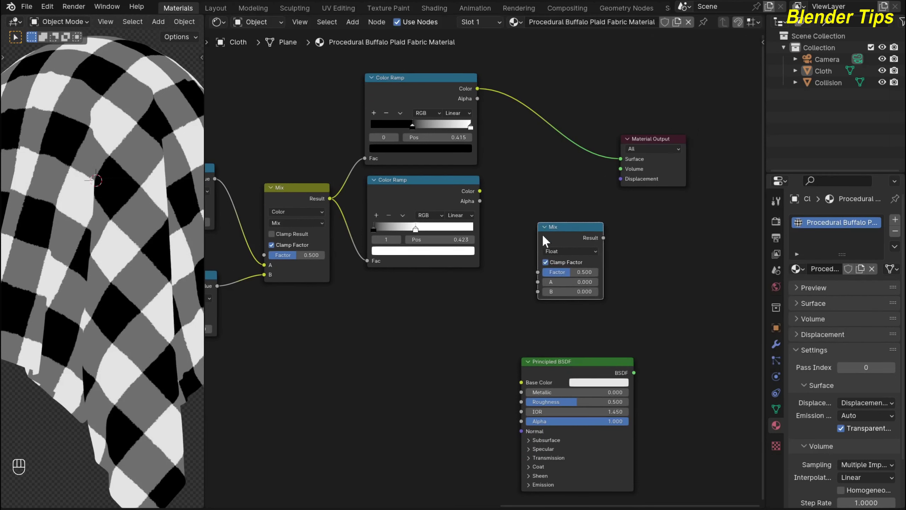
pyautogui.moveTo(554, 252); pyautogui.dragTo(558, 294)
pyautogui.moveTo(567, 243); pyautogui.dragTo(519, 191)
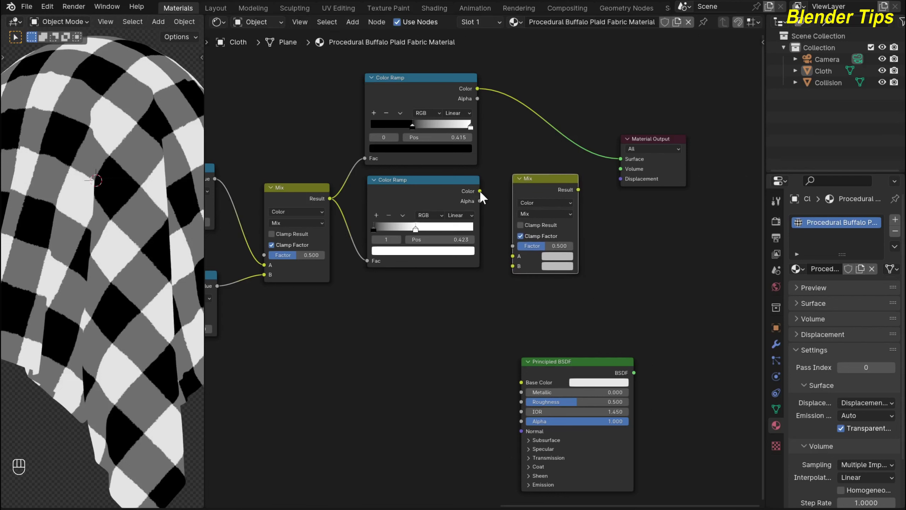
pyautogui.click(483, 196)
pyautogui.moveTo(485, 196); pyautogui.dragTo(515, 250)
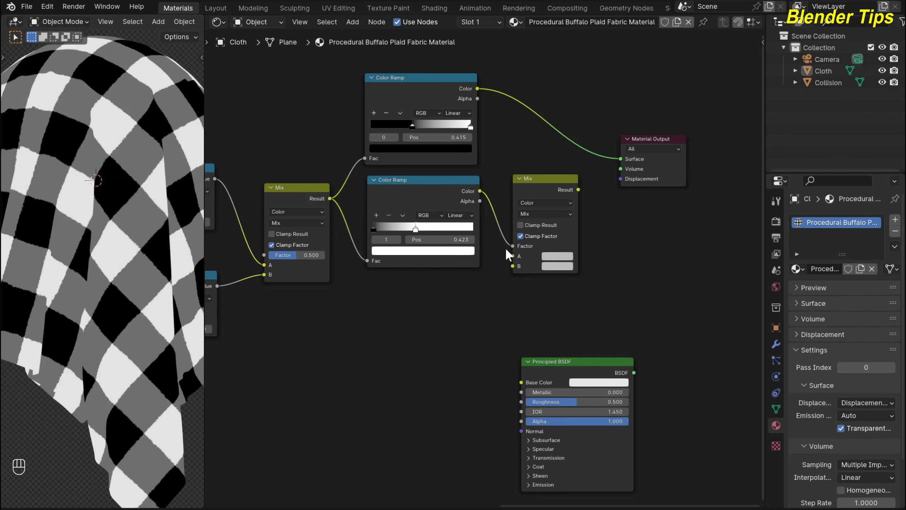
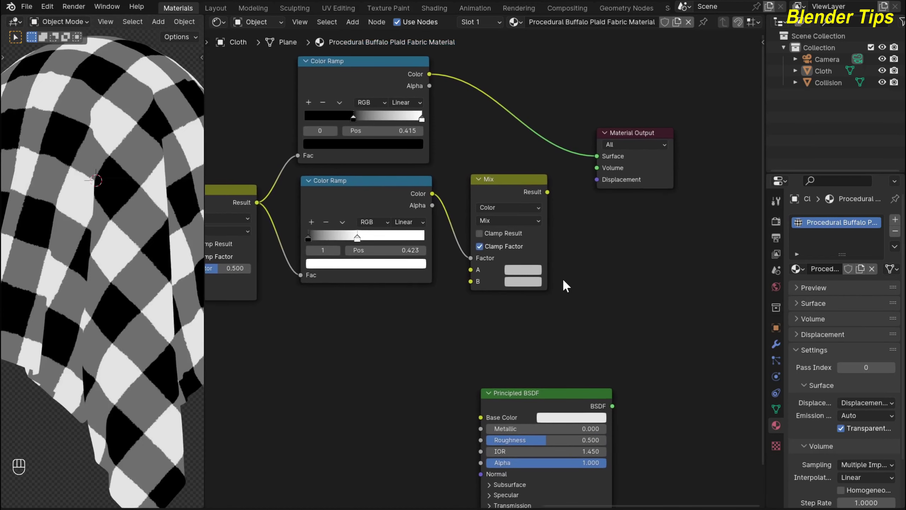
# - Set the Mix colours to black and dark red and preview it, giving red cloth with black squares
pyautogui.click(536, 274)
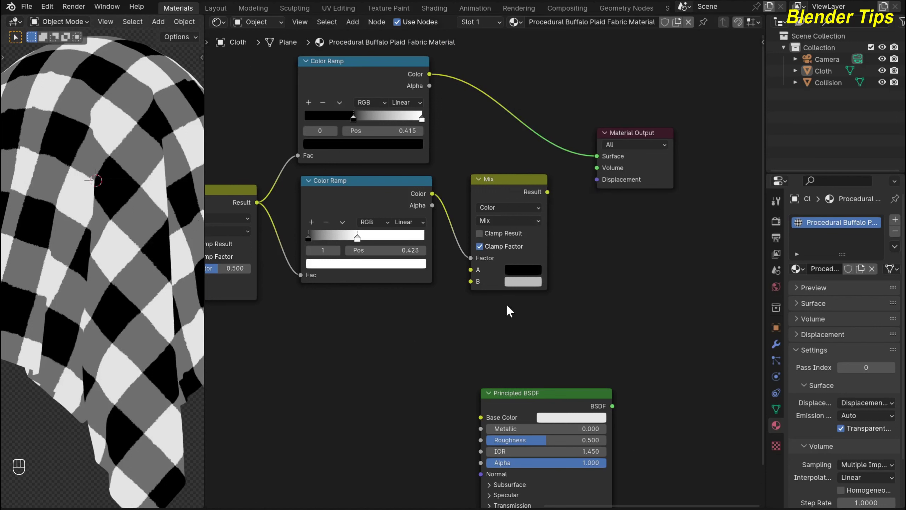
pyautogui.click(528, 288)
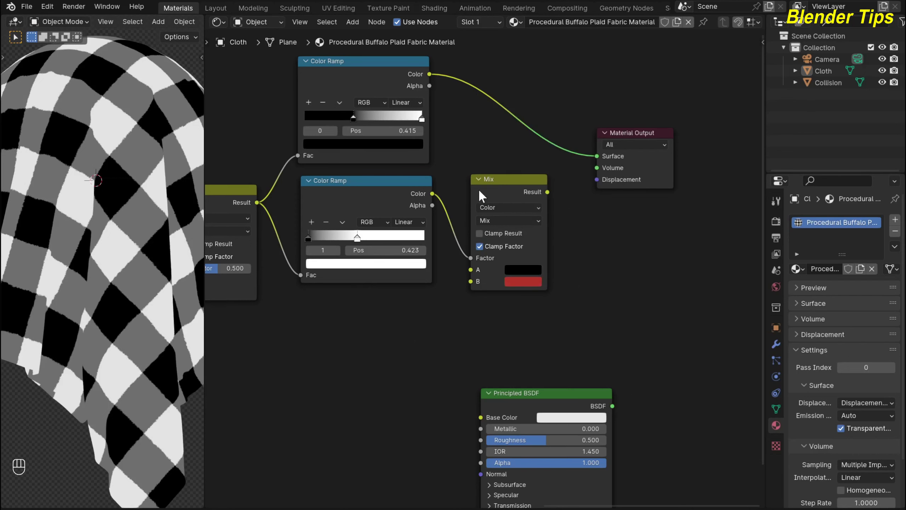
pyautogui.click(482, 195)
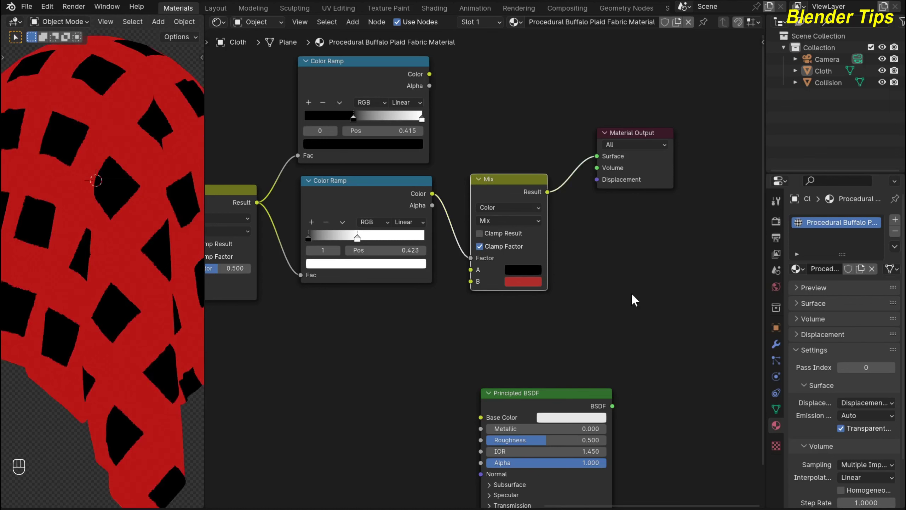
pyautogui.click(531, 281)
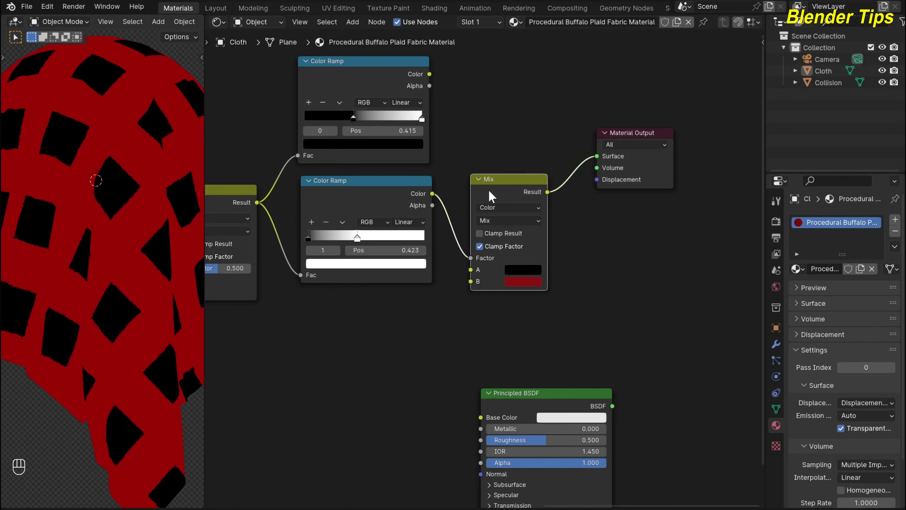
pyautogui.click(618, 279)
pyautogui.click(501, 213)
# - Duplicate the Mix, drive its Factor from the top Color Ramp and preview its result
pyautogui.press('shift+d')
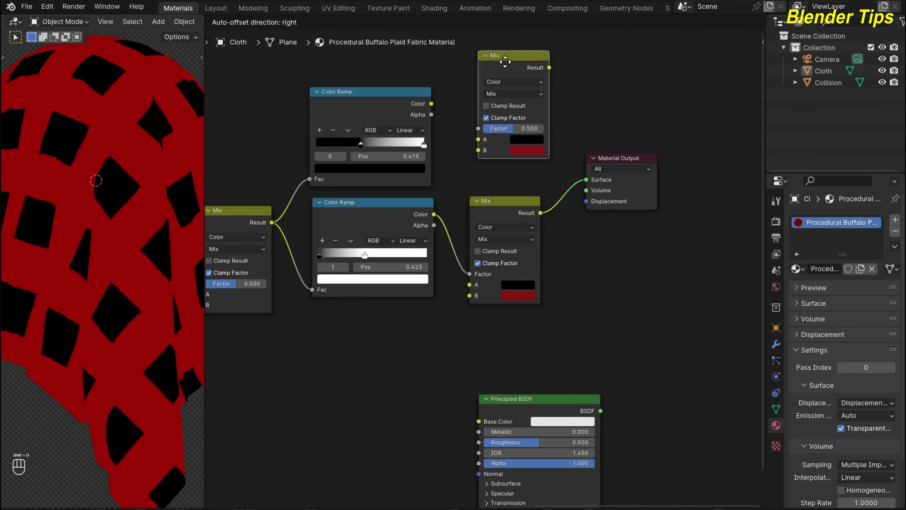
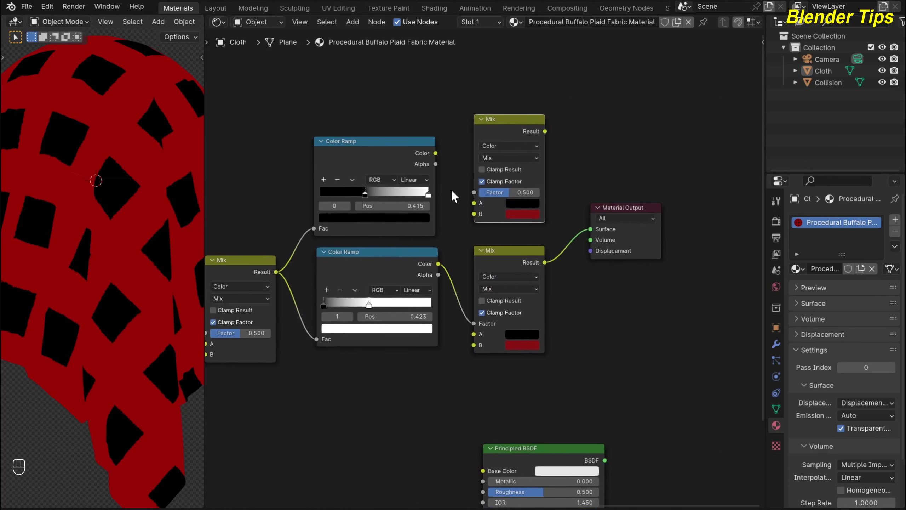
pyautogui.moveTo(440, 160); pyautogui.dragTo(475, 209)
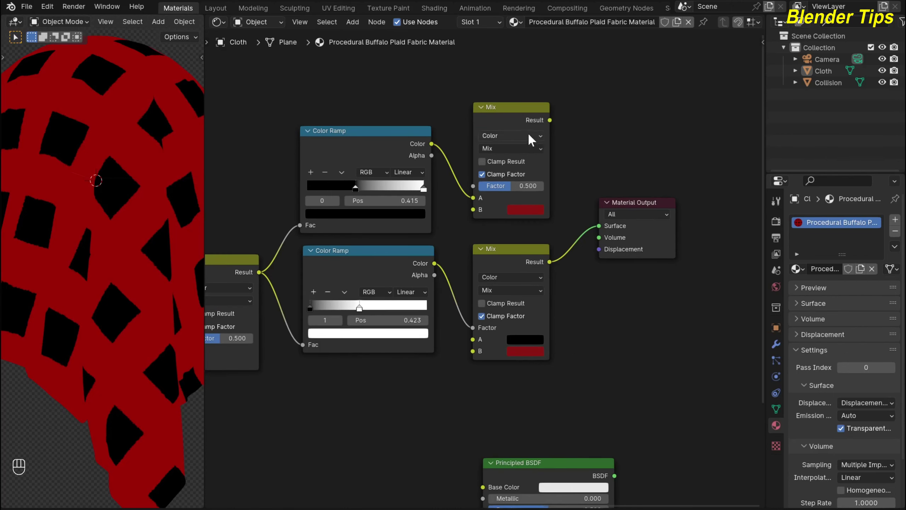
pyautogui.click(486, 121)
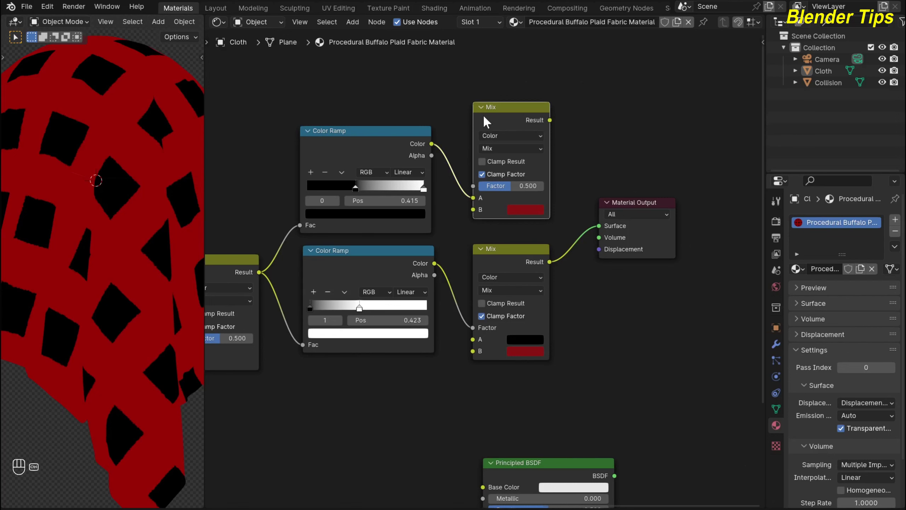
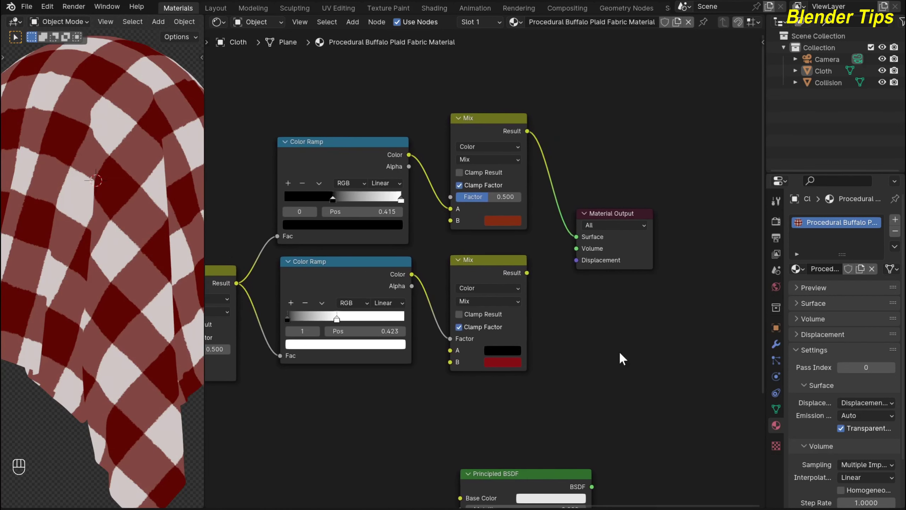
# - Blend the red-black mix with orange-red and route it through Principled BSDF Base Color
pyautogui.moveTo(628, 221); pyautogui.dragTo(703, 243)
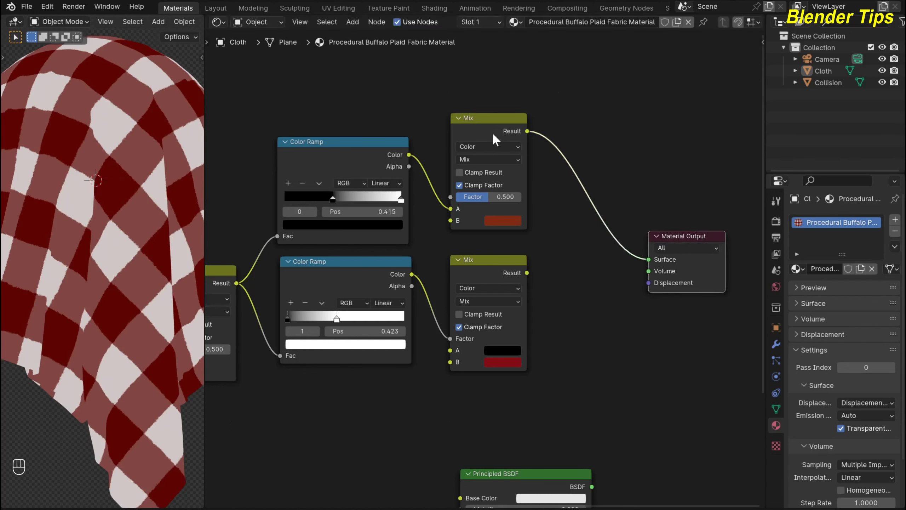
pyautogui.moveTo(484, 137); pyautogui.dragTo(538, 143)
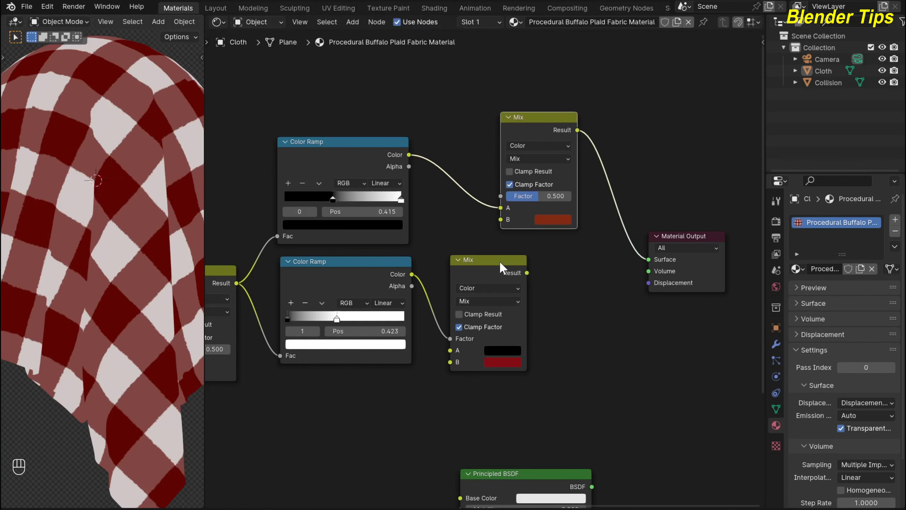
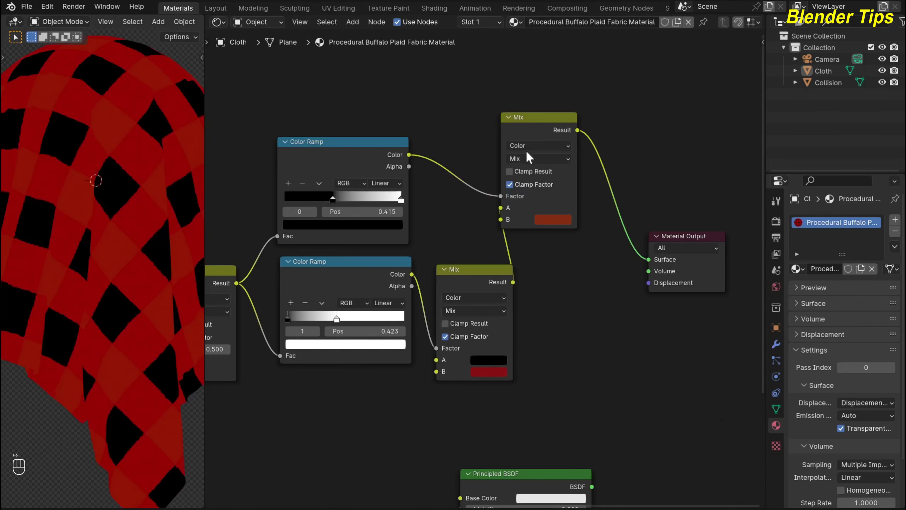
pyautogui.doubleClick(531, 133)
pyautogui.click(559, 160)
pyautogui.click(558, 160)
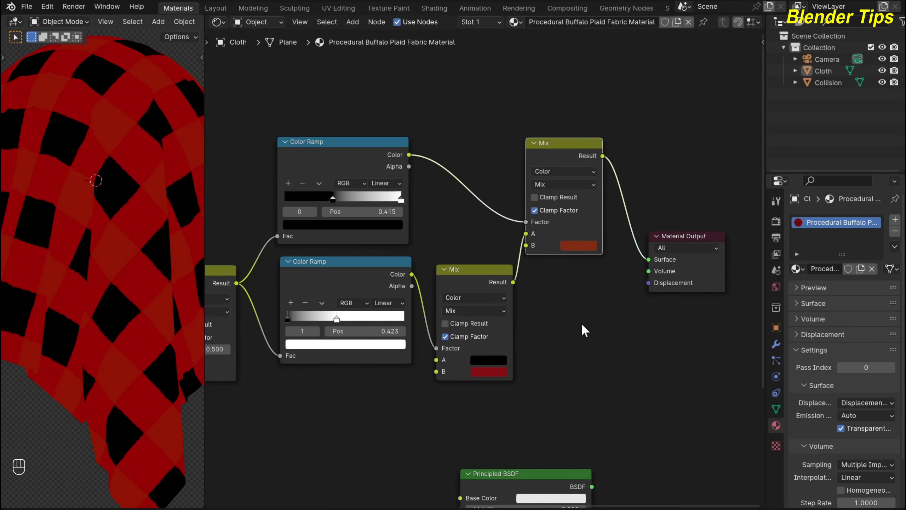
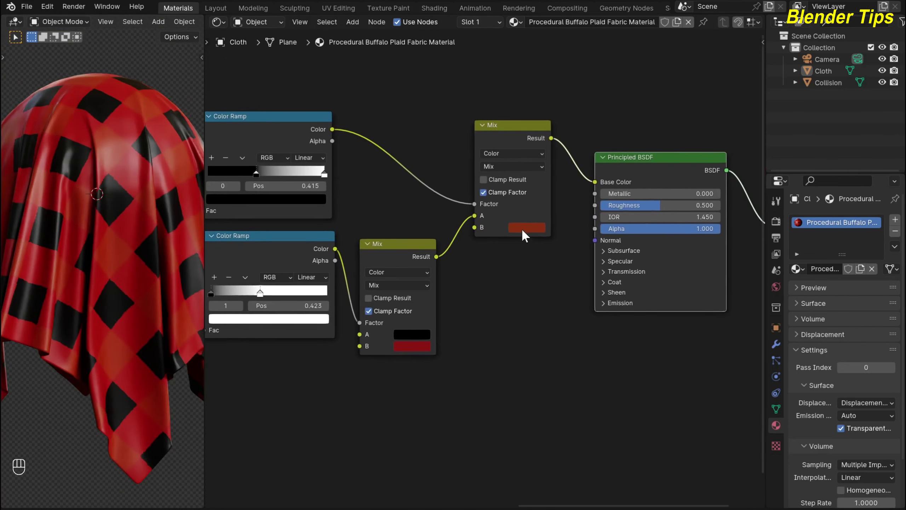
# - Brighten the upper Mix's B colour to an orange-red via the HSV picker
pyautogui.click(527, 232)
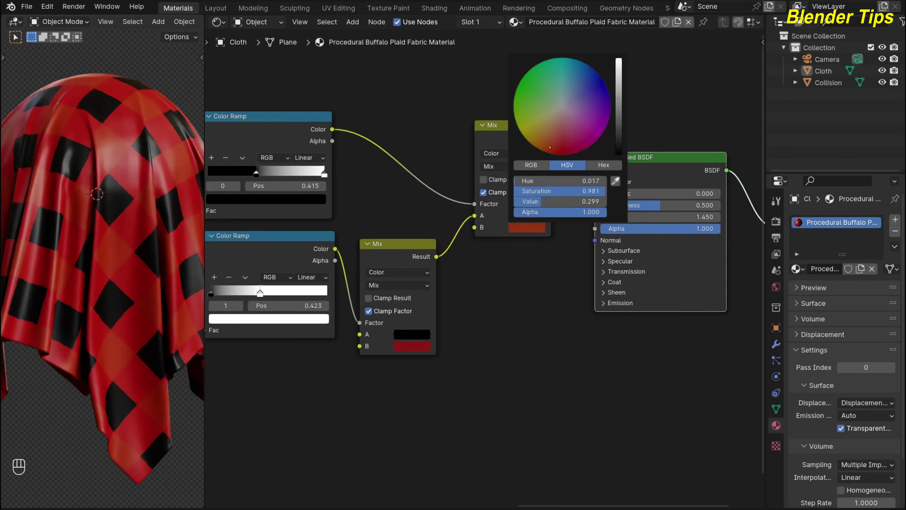
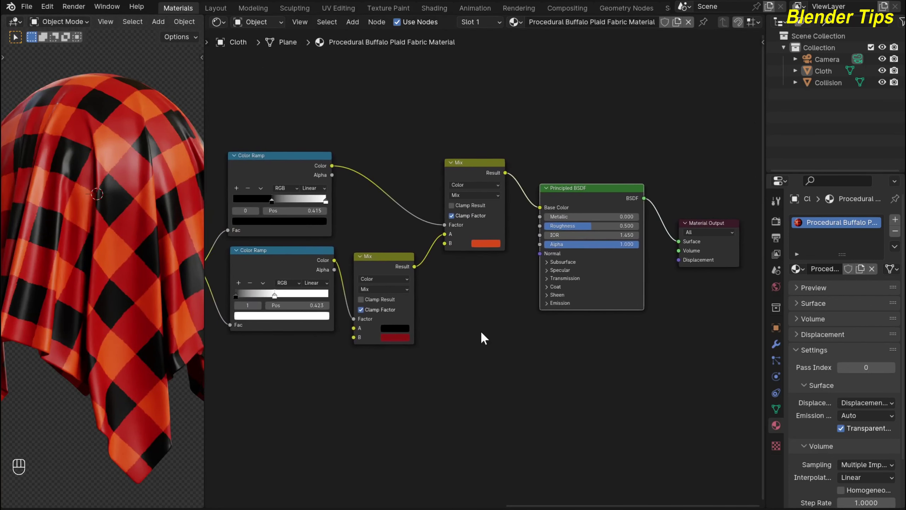
# - Give the Principled BSDF roughness 0.75 and a sheen weight of about 0.621
pyautogui.click(509, 343)
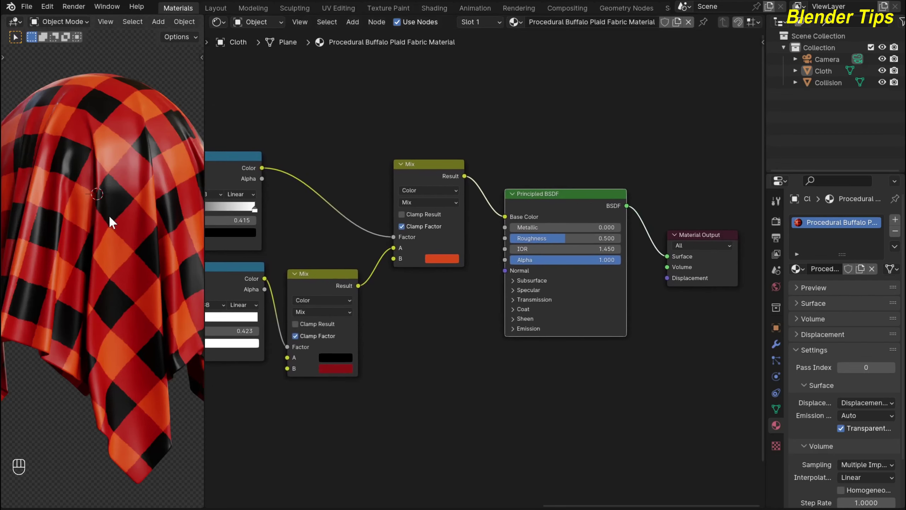
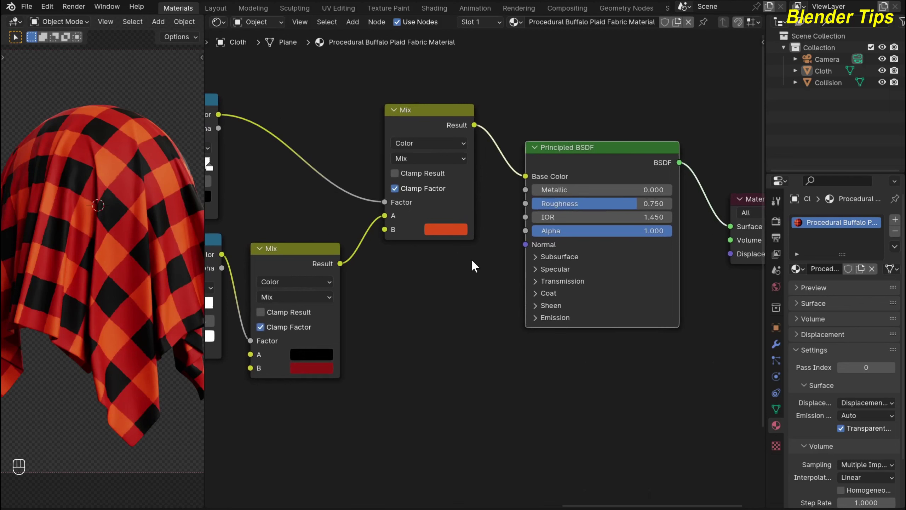
pyautogui.middleClick(536, 309)
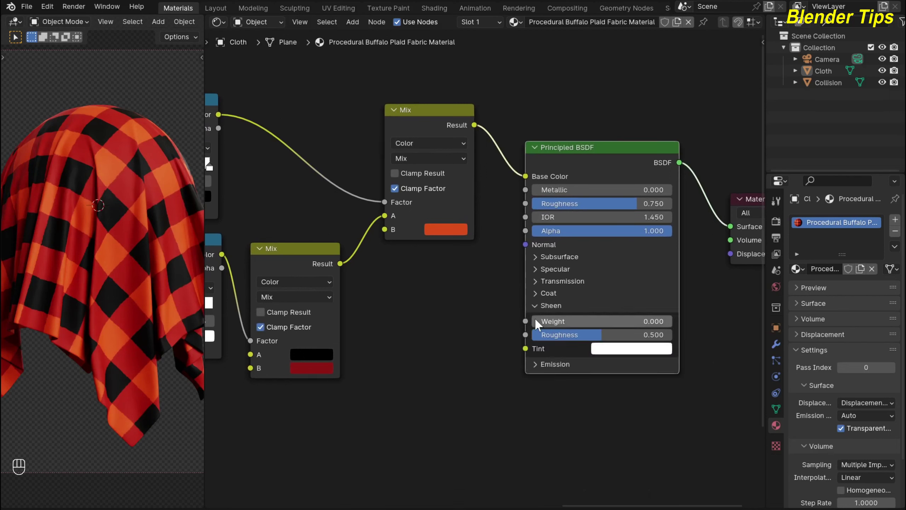
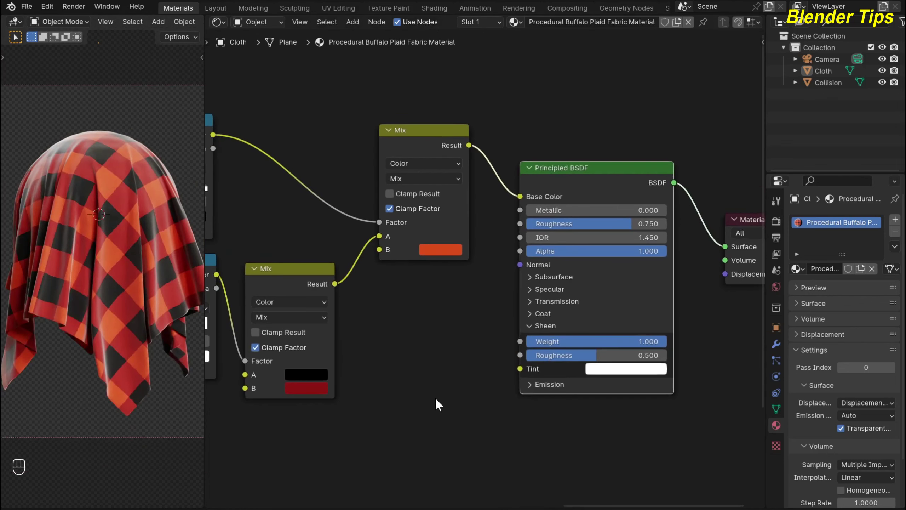
pyautogui.moveTo(661, 349); pyautogui.dragTo(179, 296)
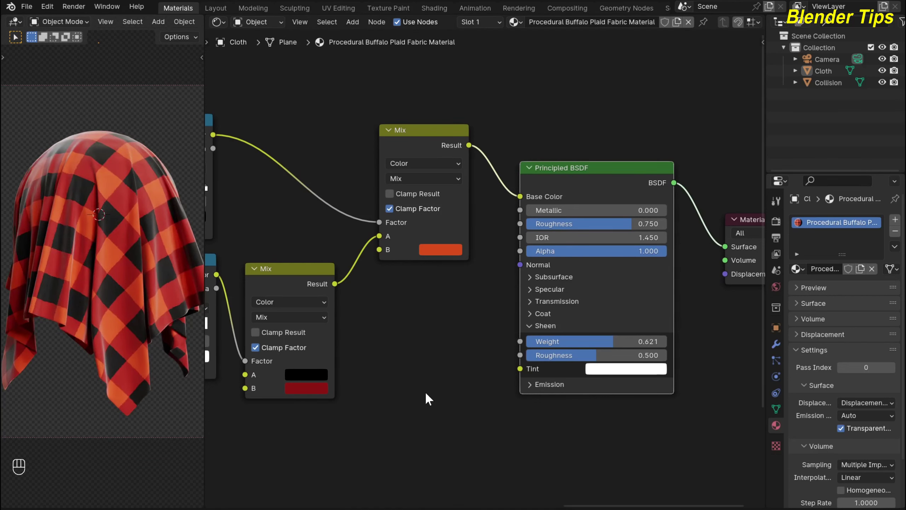
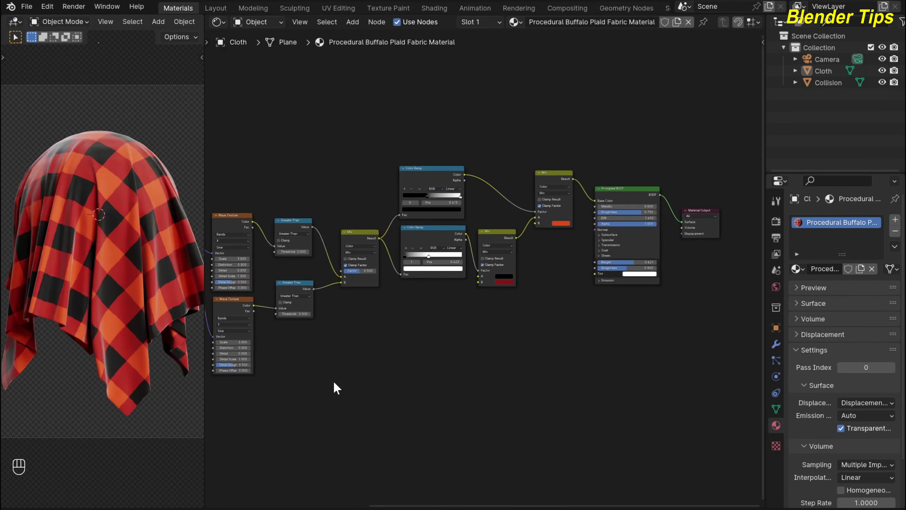
# - Add a third Wave Texture below the plaid nodes, fed by the coordinate Vector through a reroute
pyautogui.click(345, 383)
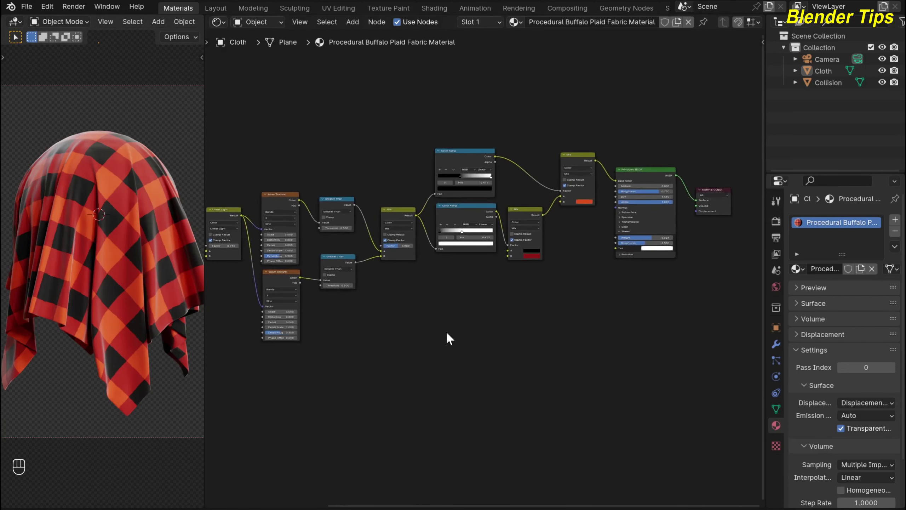
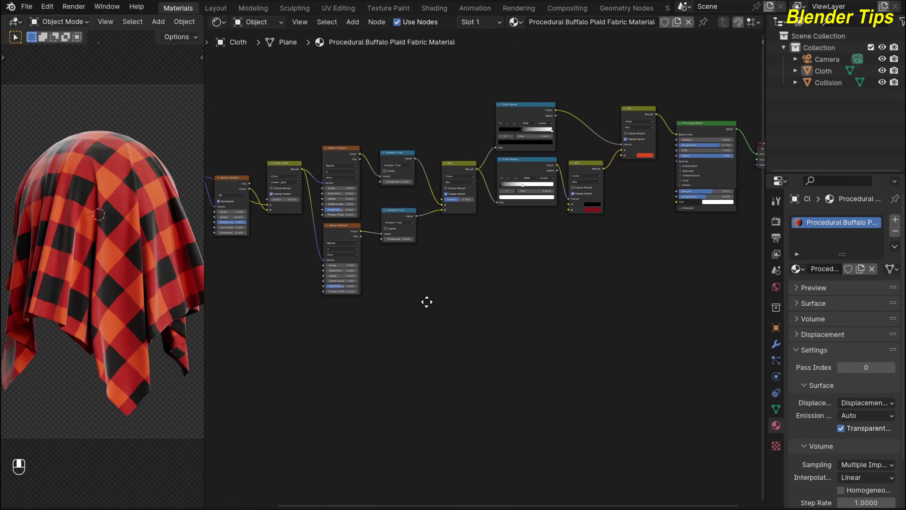
pyautogui.press('shift+a')
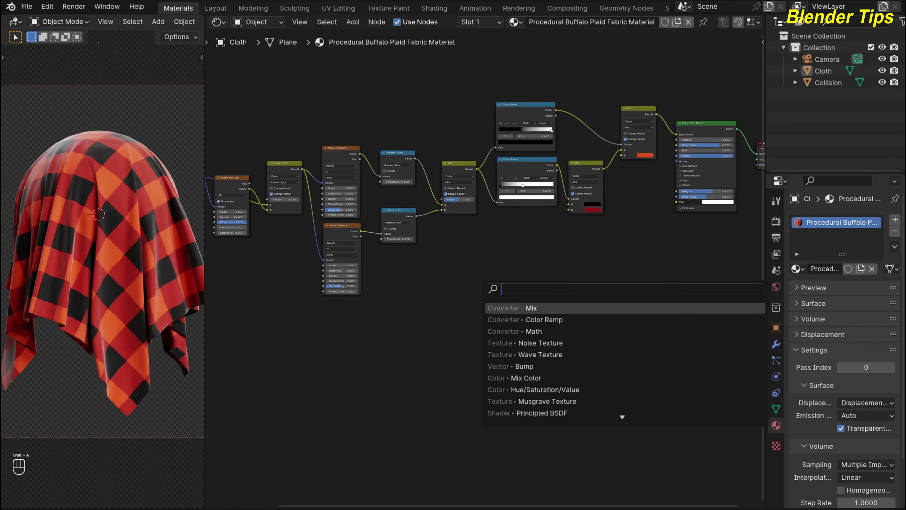
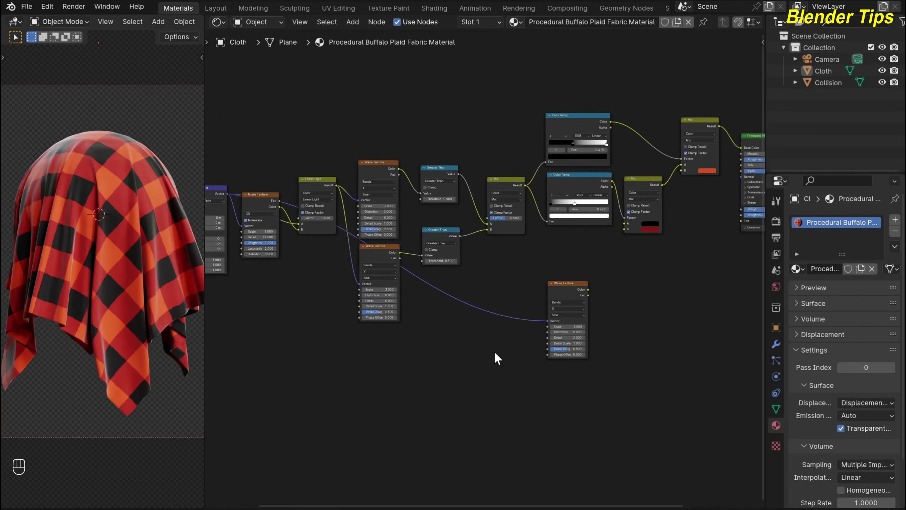
pyautogui.click(502, 309)
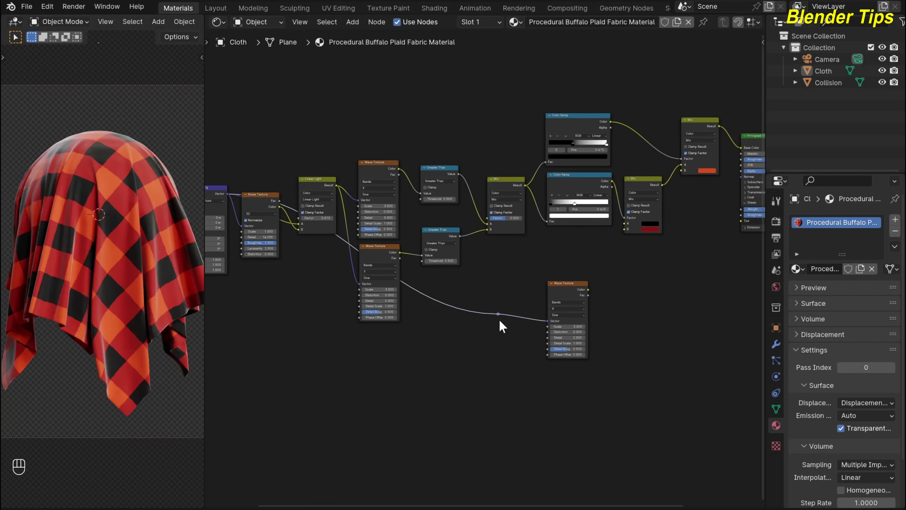
pyautogui.press('g')
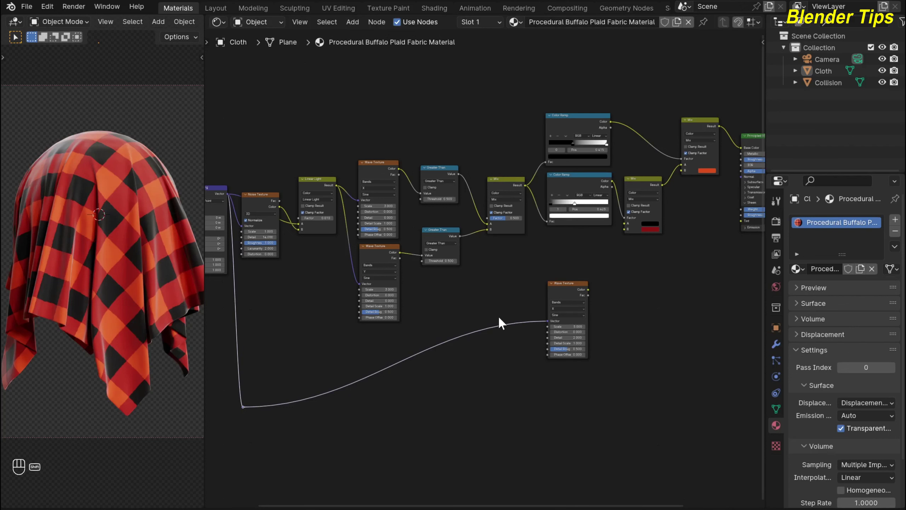
# - Frame and select the new Wave Texture (scale 5, detail 2) for editing
pyautogui.doubleClick(504, 322)
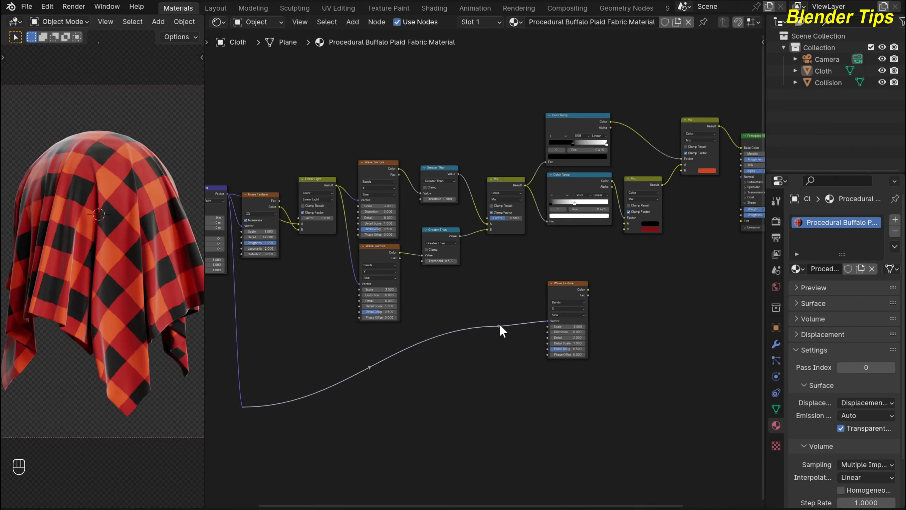
pyautogui.press('g')
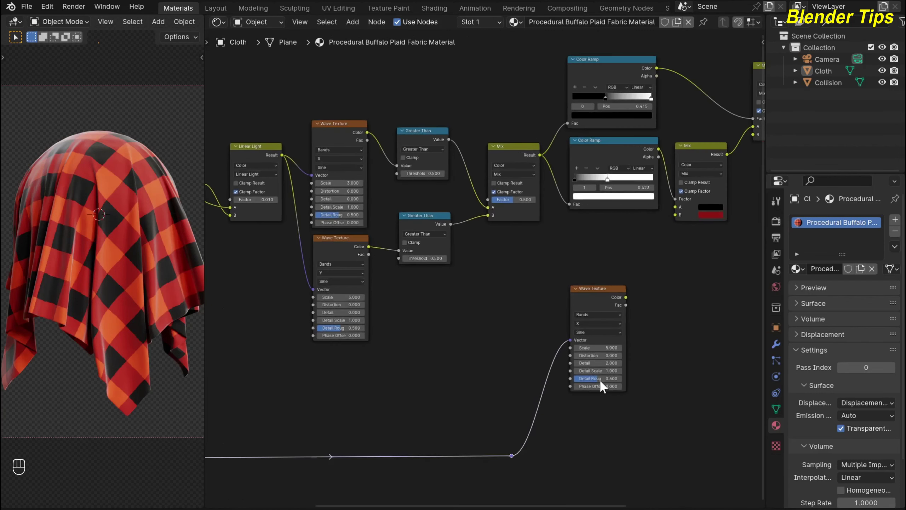
pyautogui.click(602, 309)
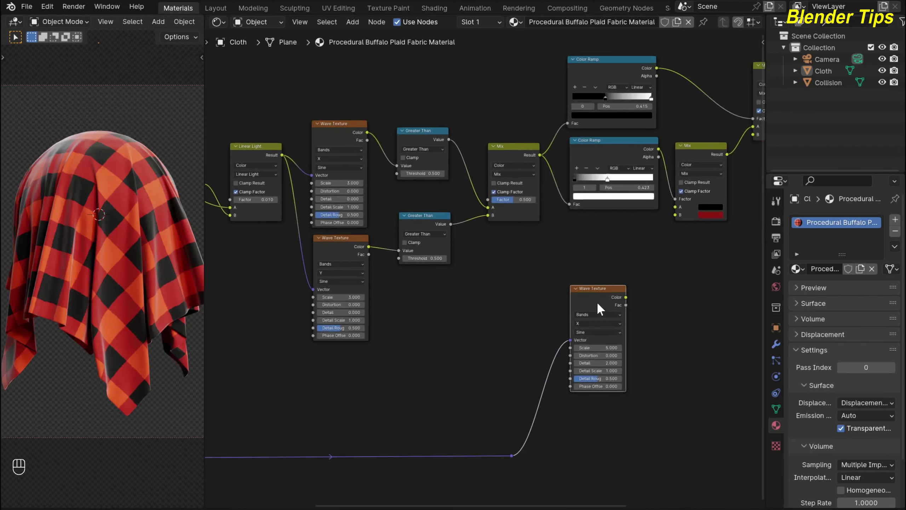
# - Preview the new Wave Texture on the cloth and set Scale 280, Distortion 5, Detail 14
pyautogui.click(602, 309)
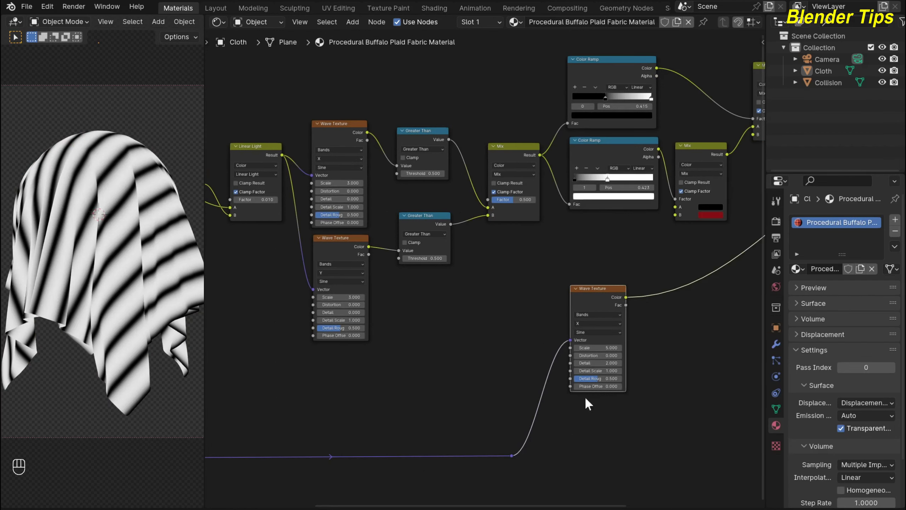
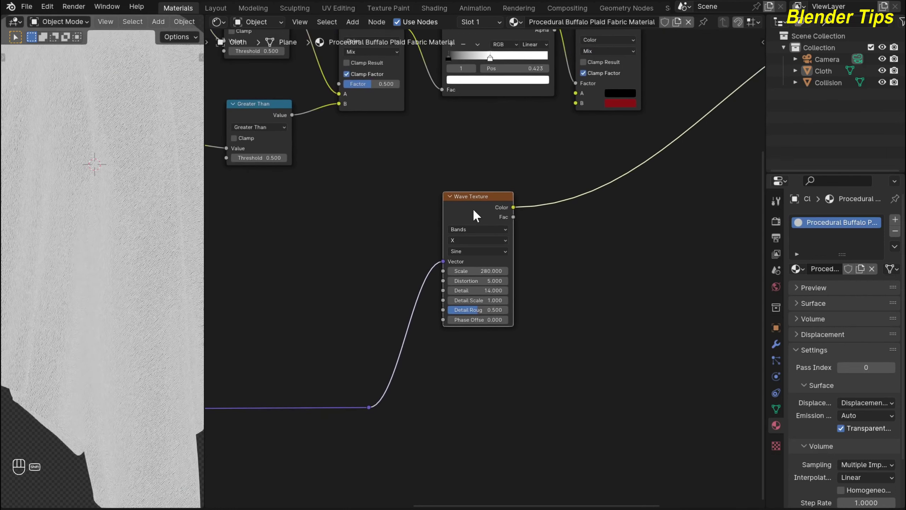
# - Duplicate the fine Wave Texture with Y bands, feed it the shared coordinates, and select both
pyautogui.press('shift+d')
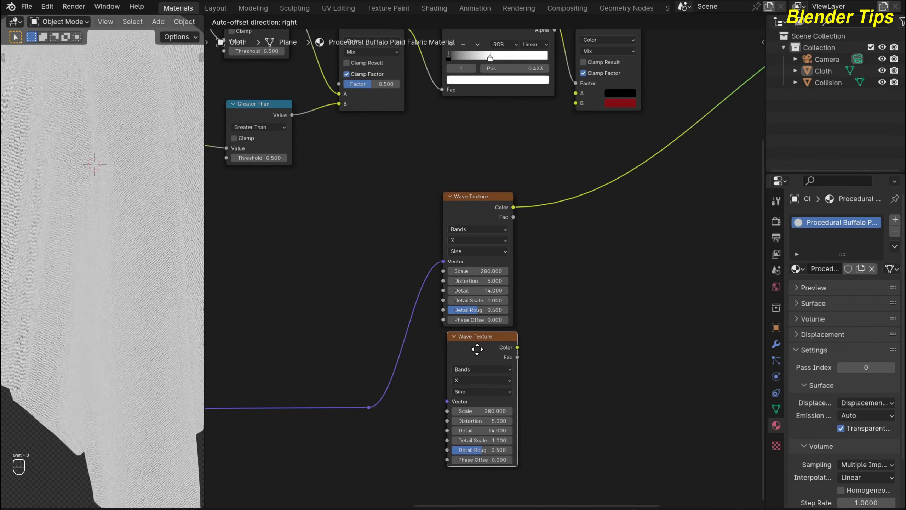
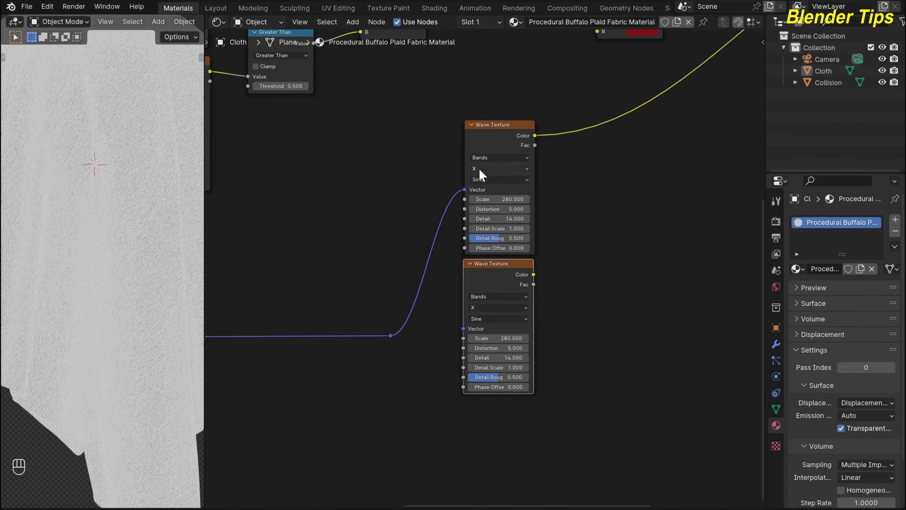
pyautogui.moveTo(511, 313); pyautogui.dragTo(498, 343)
pyautogui.click(394, 342)
pyautogui.press('g')
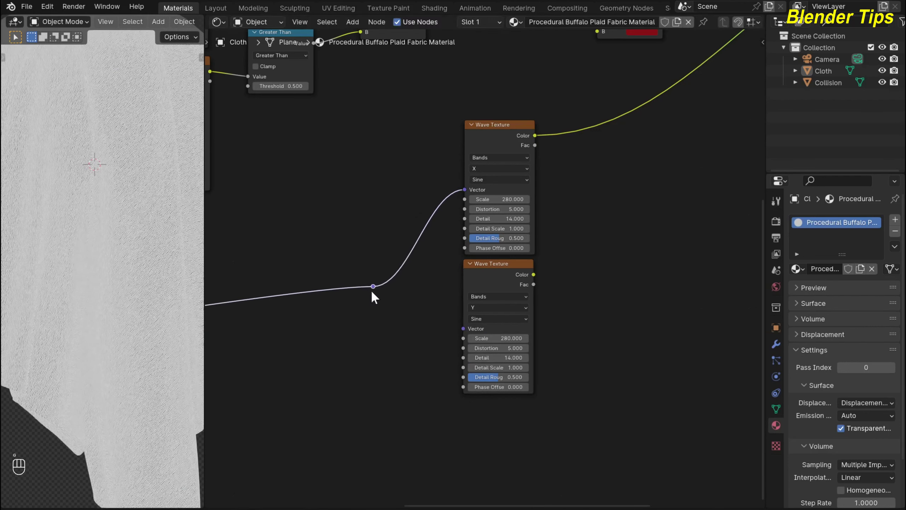
pyautogui.moveTo(401, 317); pyautogui.dragTo(464, 333)
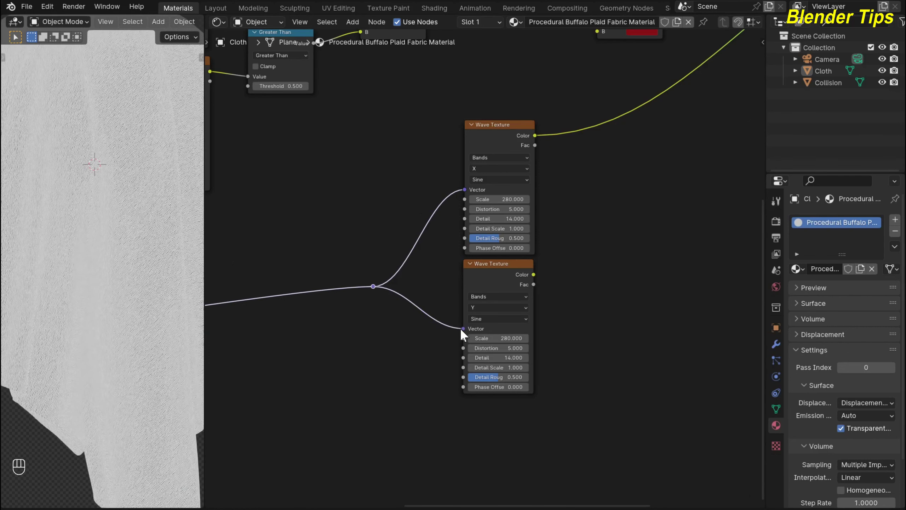
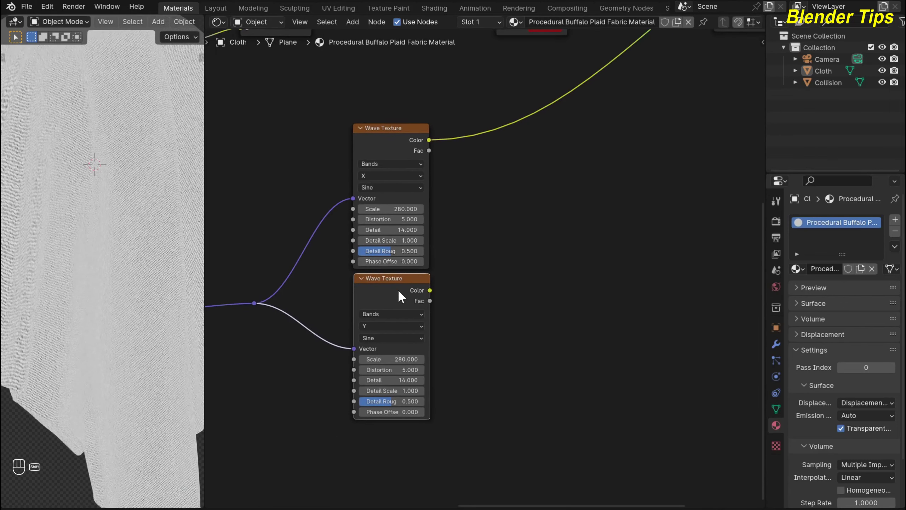
pyautogui.click(384, 151)
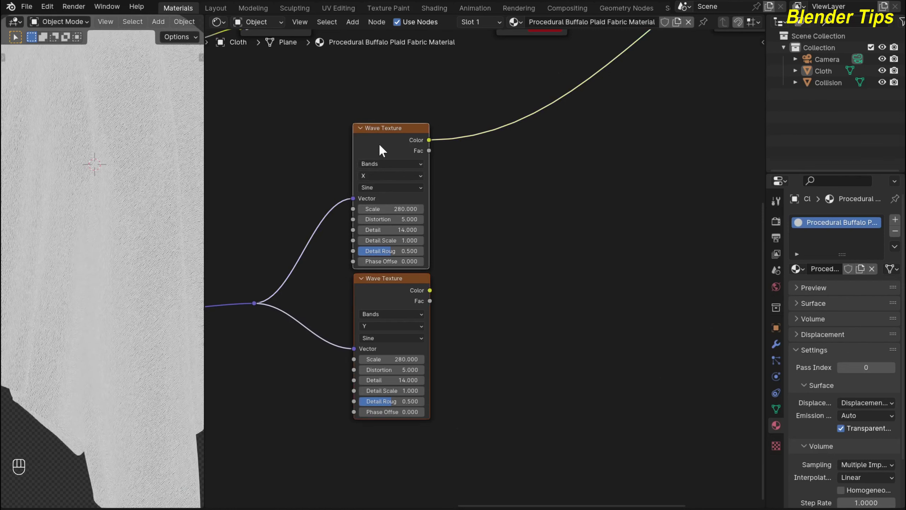
# - Blend the X and Y wave textures in a 0.5 Mix node and preview it on the cloth
pyautogui.press('ctrl+KP_0')
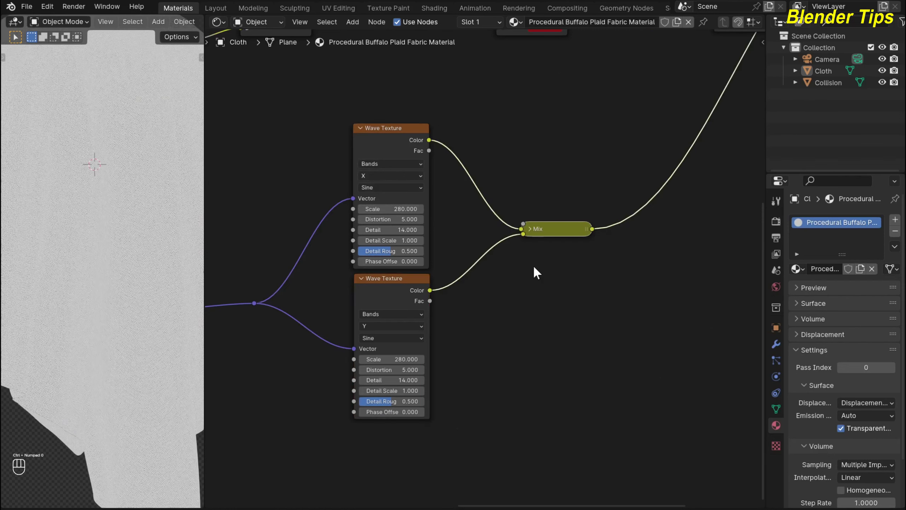
pyautogui.click(538, 227)
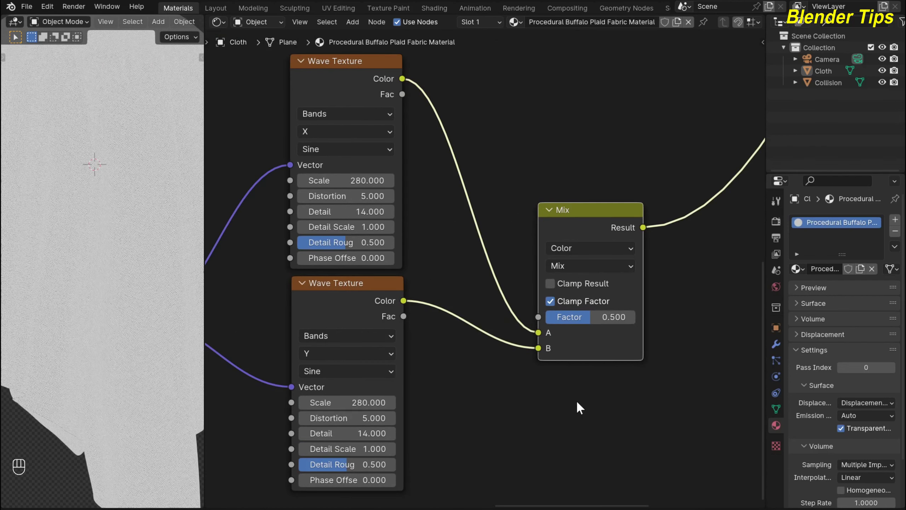
pyautogui.moveTo(396, 134); pyautogui.dragTo(346, 139)
pyautogui.click(347, 140)
# - Link the Mix result to the Principled BSDF normal and preview the full material again
pyautogui.click(346, 140)
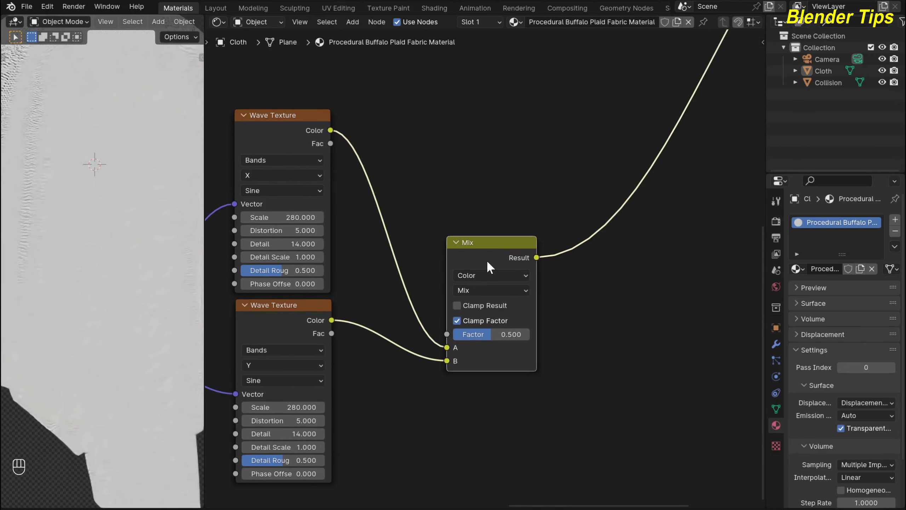
pyautogui.press('F6')
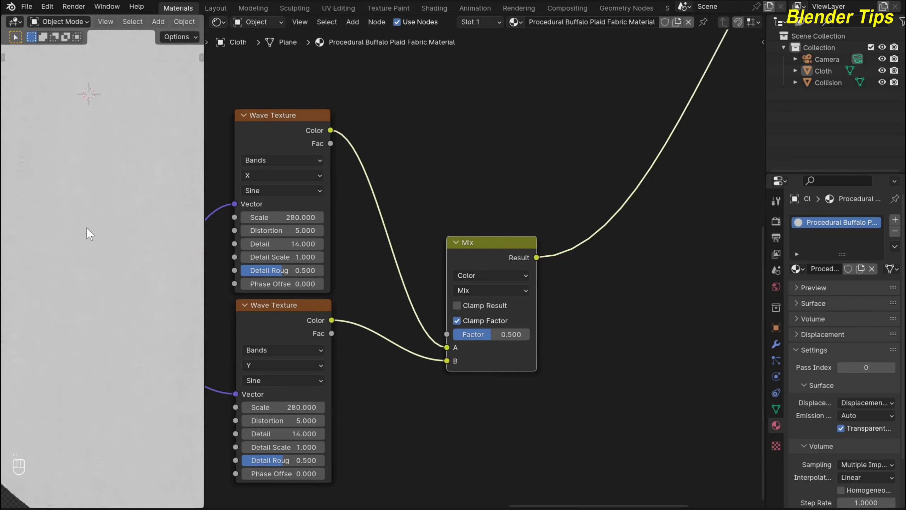
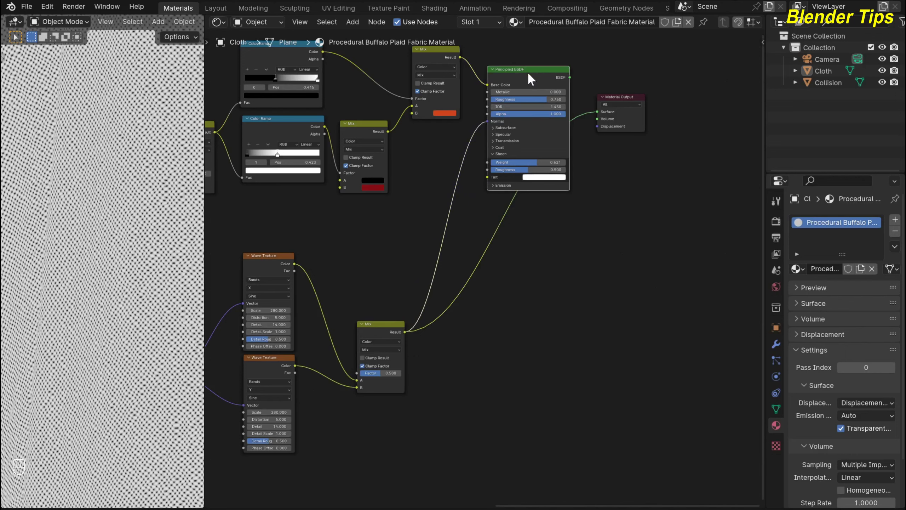
pyautogui.click(534, 78)
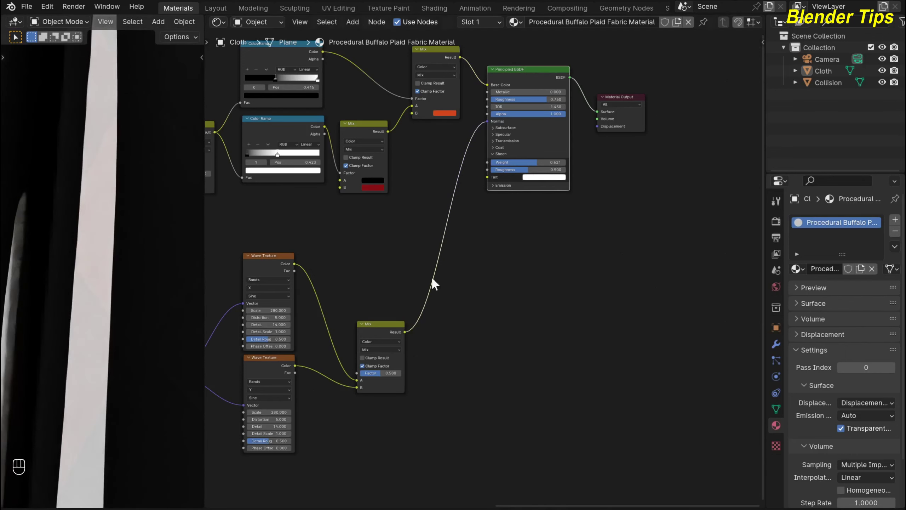
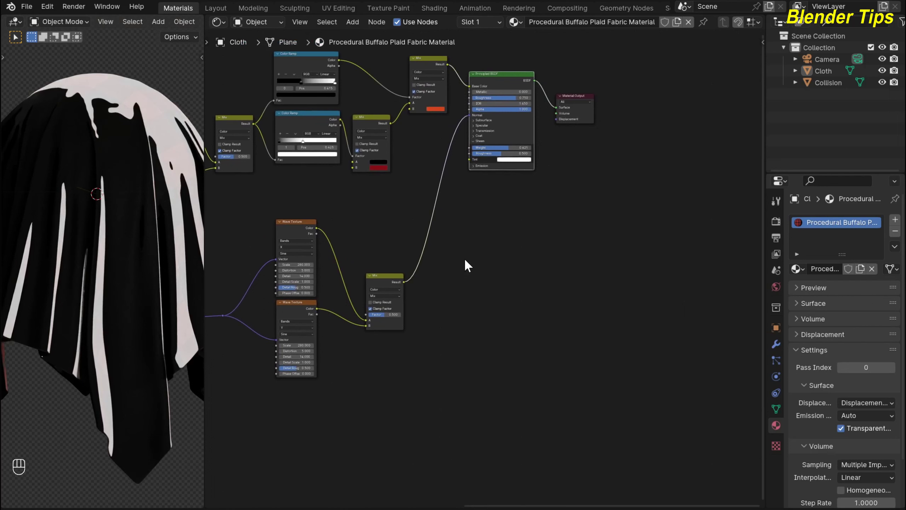
# - Drop a Bump node onto the link between the Mix result and the BSDF Normal
pyautogui.press('shift+a')
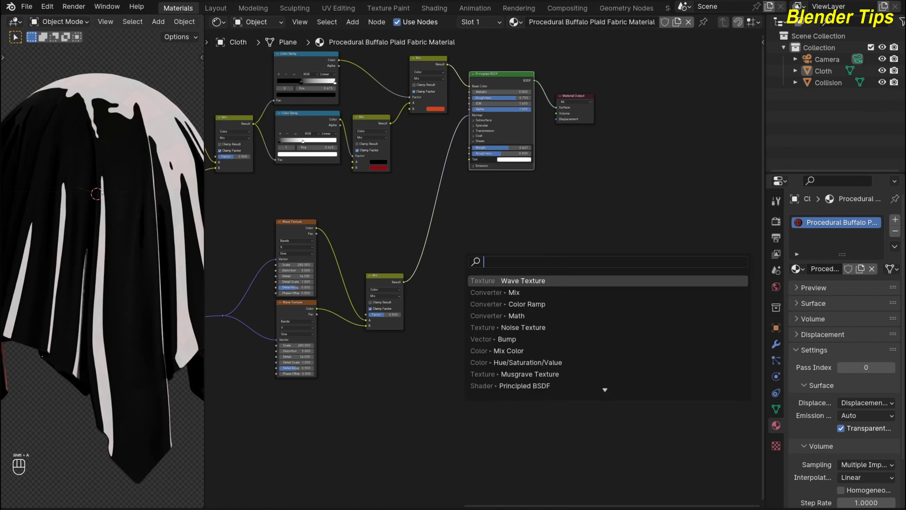
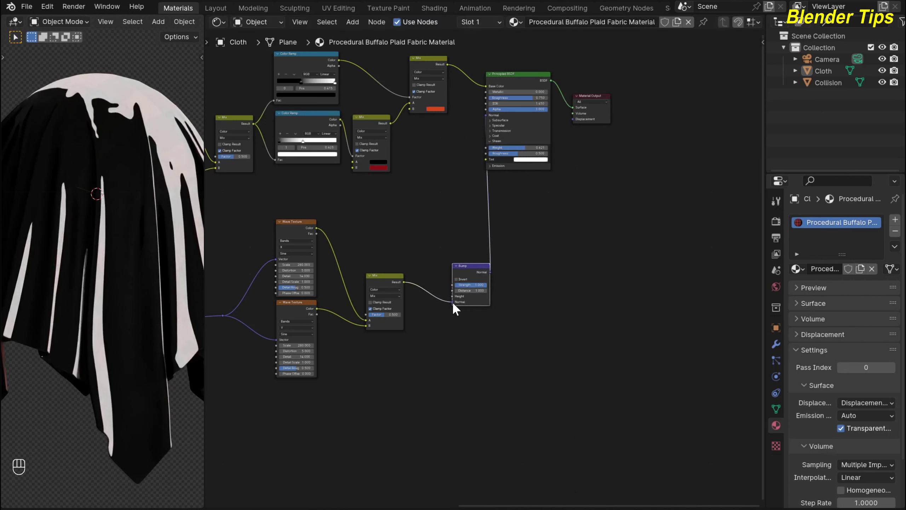
pyautogui.doubleClick(456, 306)
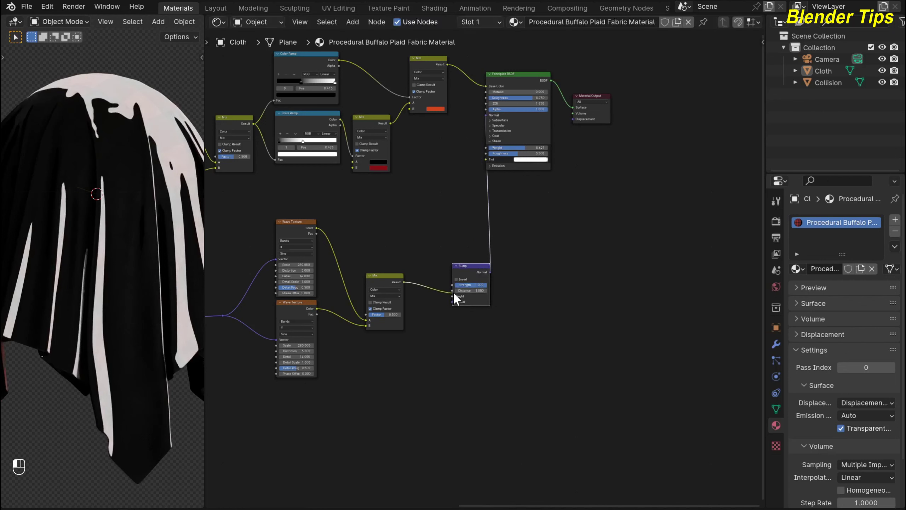